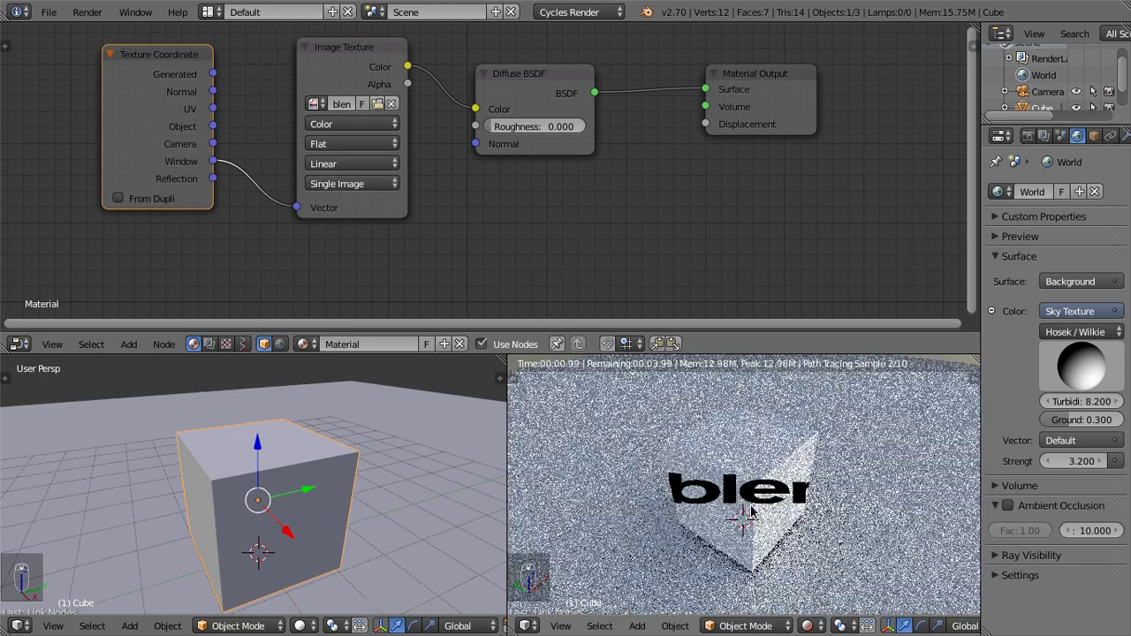
Step: Delete the Texture Coordinate node from the cube's material node tree
left_click_drag(756, 505, 763, 486)
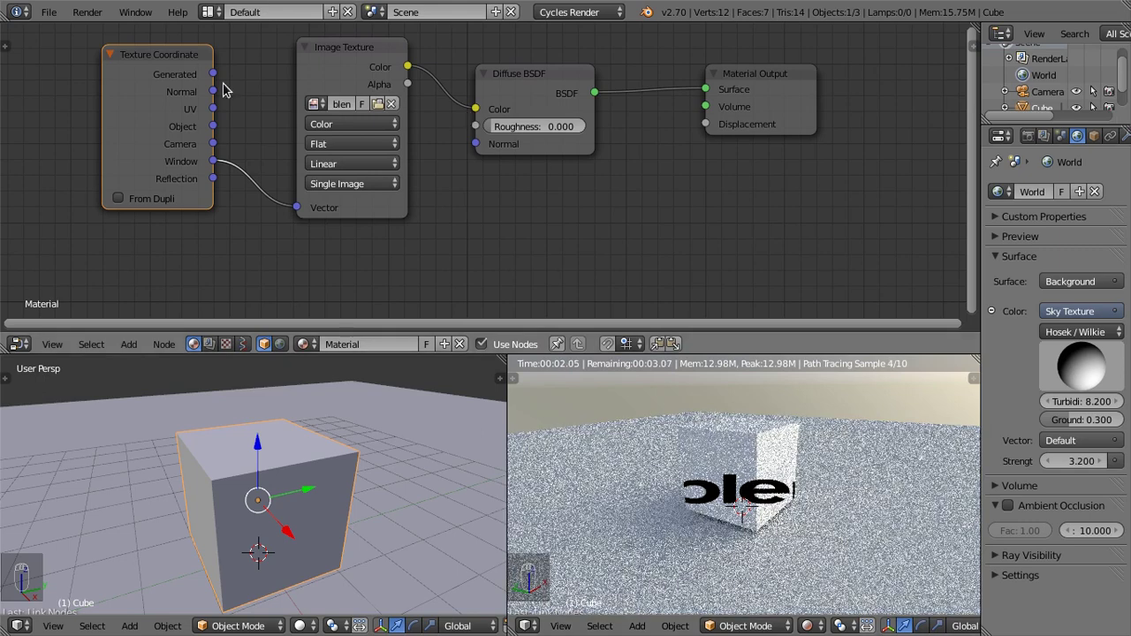
left_click_drag(143, 104, 161, 108)
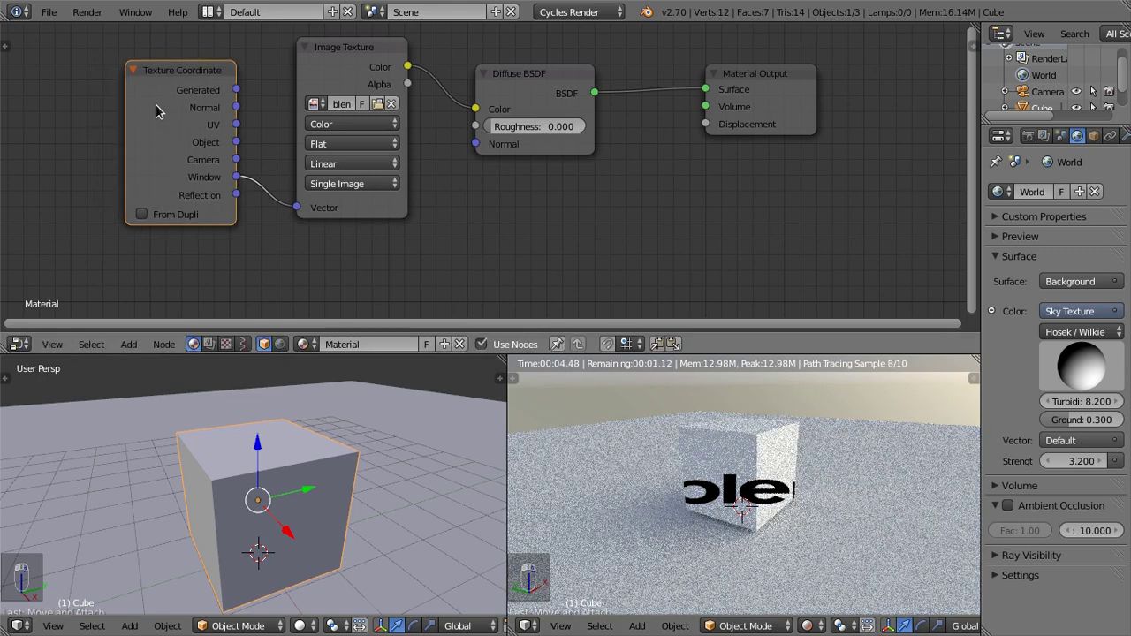
key("x")
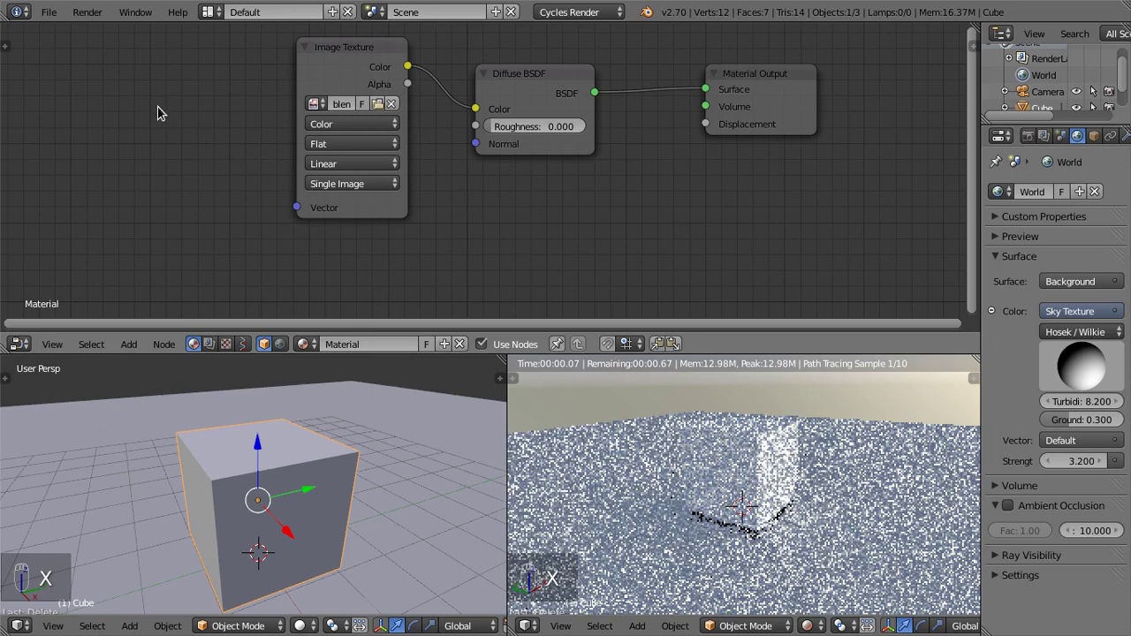
Step: Switch the node editor to a UV/Image Editor showing blenderlogo.jpg
left_click_drag(368, 69, 757, 77)
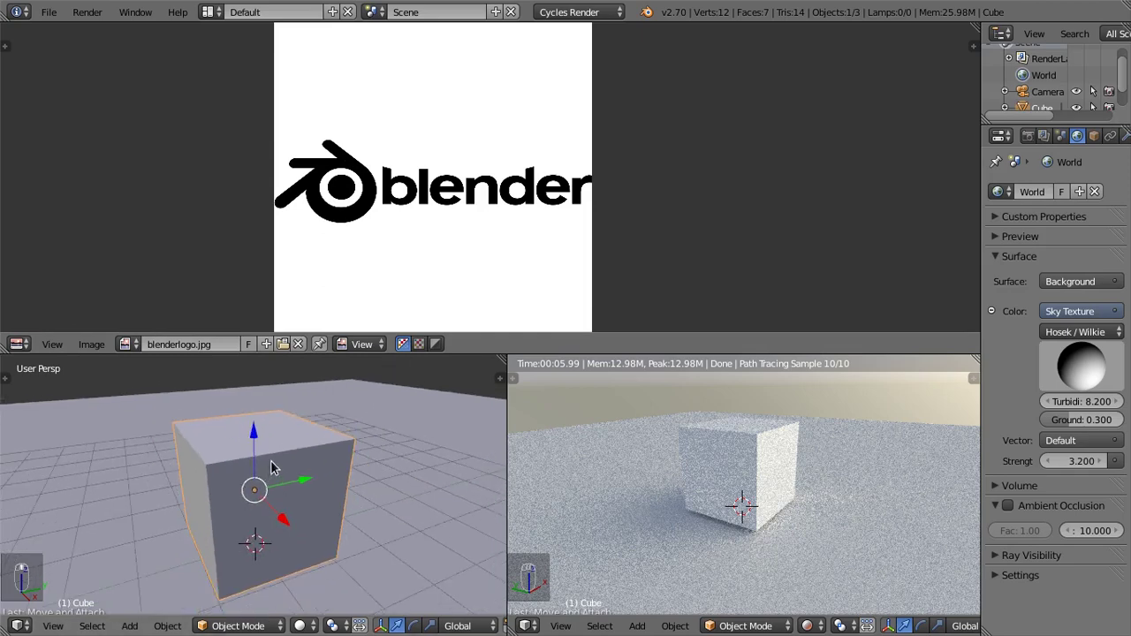
middle_click(303, 456)
left_click_drag(289, 455, 479, 204)
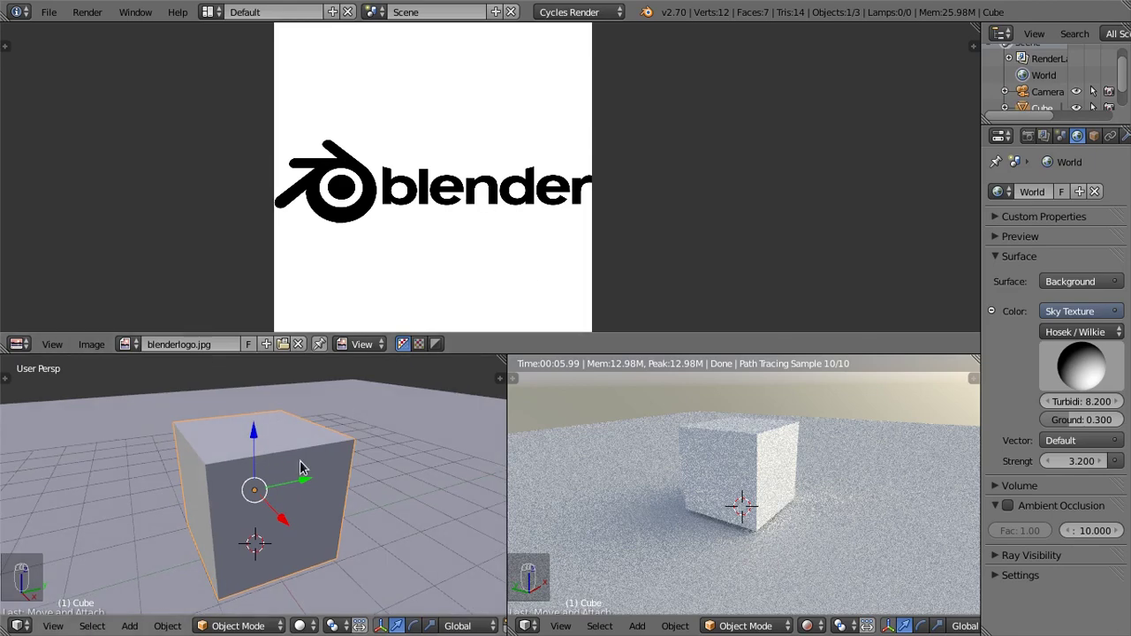
Step: Enter Edit Mode on the cube's mesh
key("Tab")
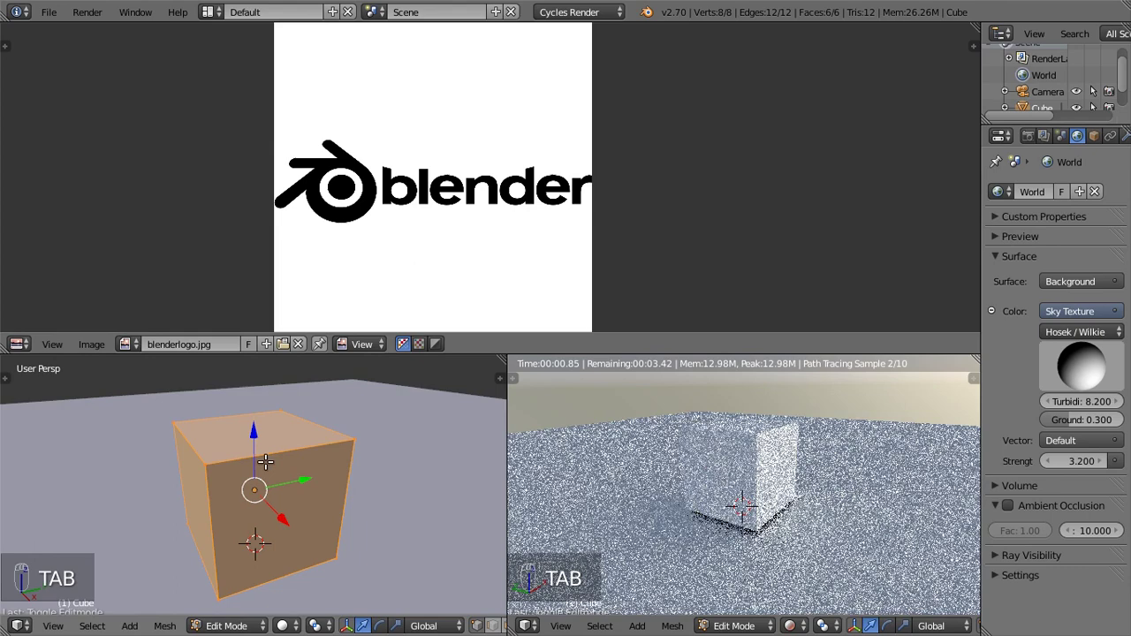
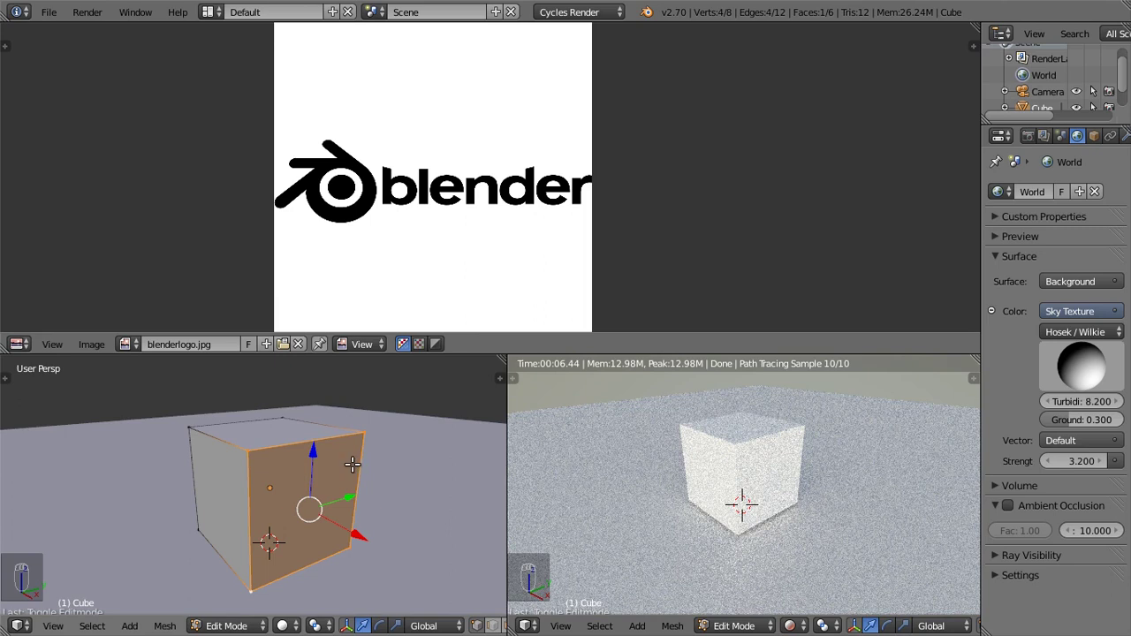
key("u")
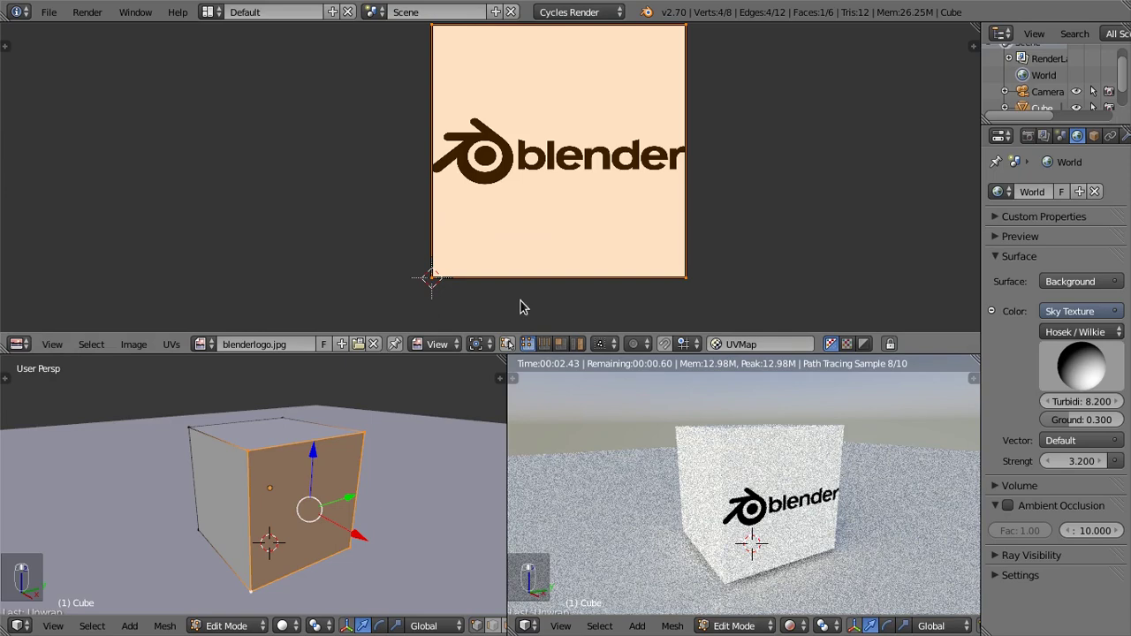
left_click_drag(364, 300, 593, 101)
left_click_drag(593, 102, 516, 182)
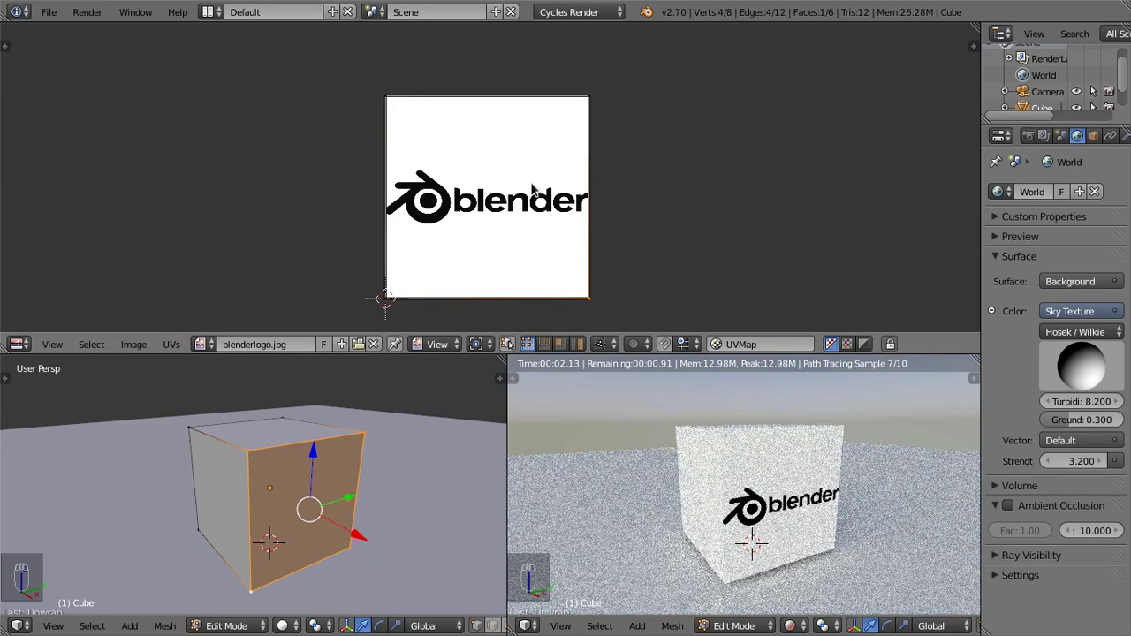
left_click_drag(600, 109, 389, 99)
left_click_drag(389, 98, 620, 122)
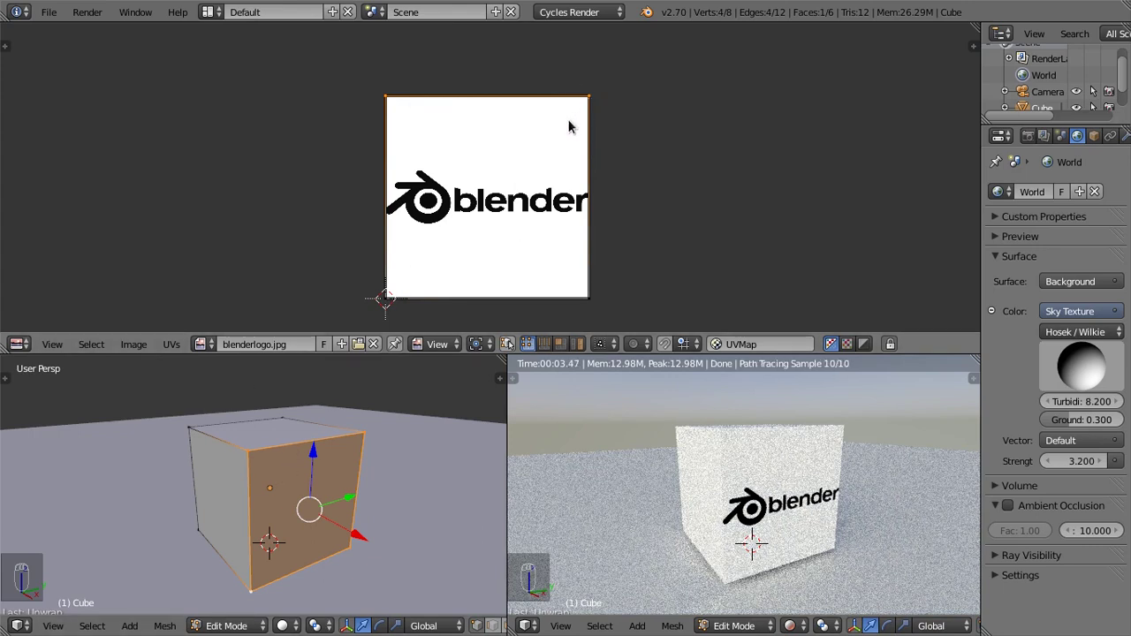
Step: Paint a selection over the cube's UVs in the UV/Image Editor
key("c")
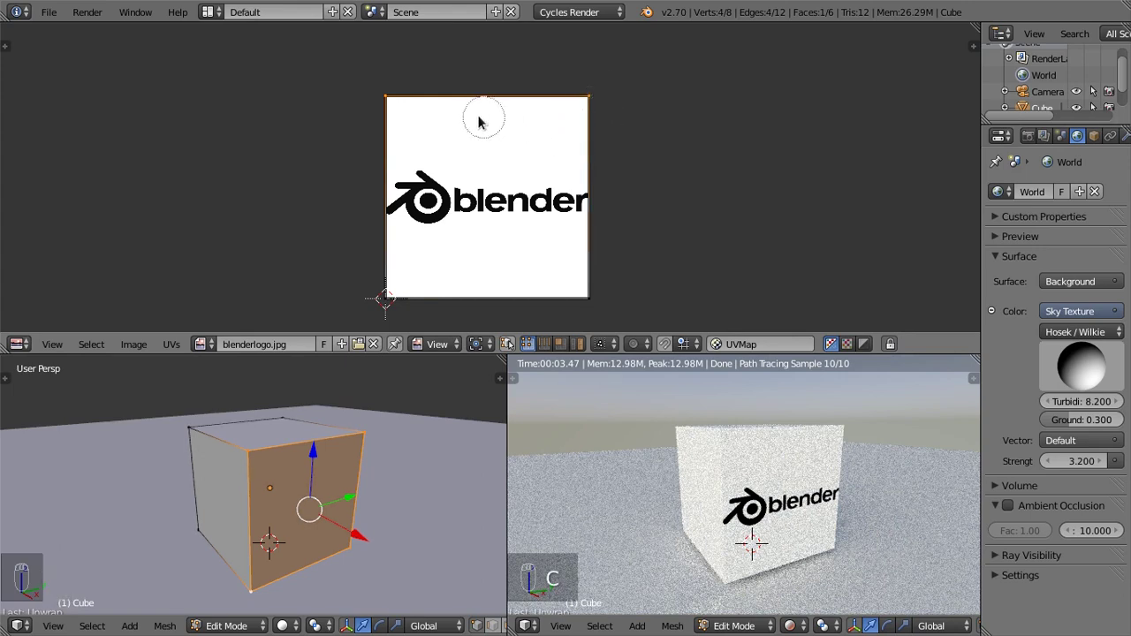
key("b")
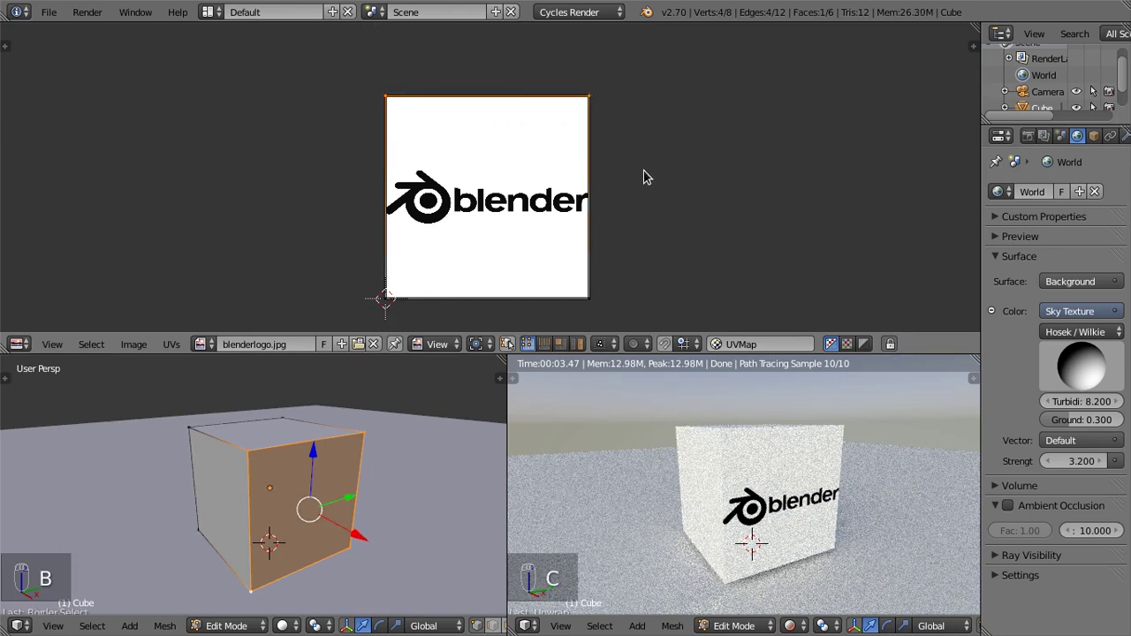
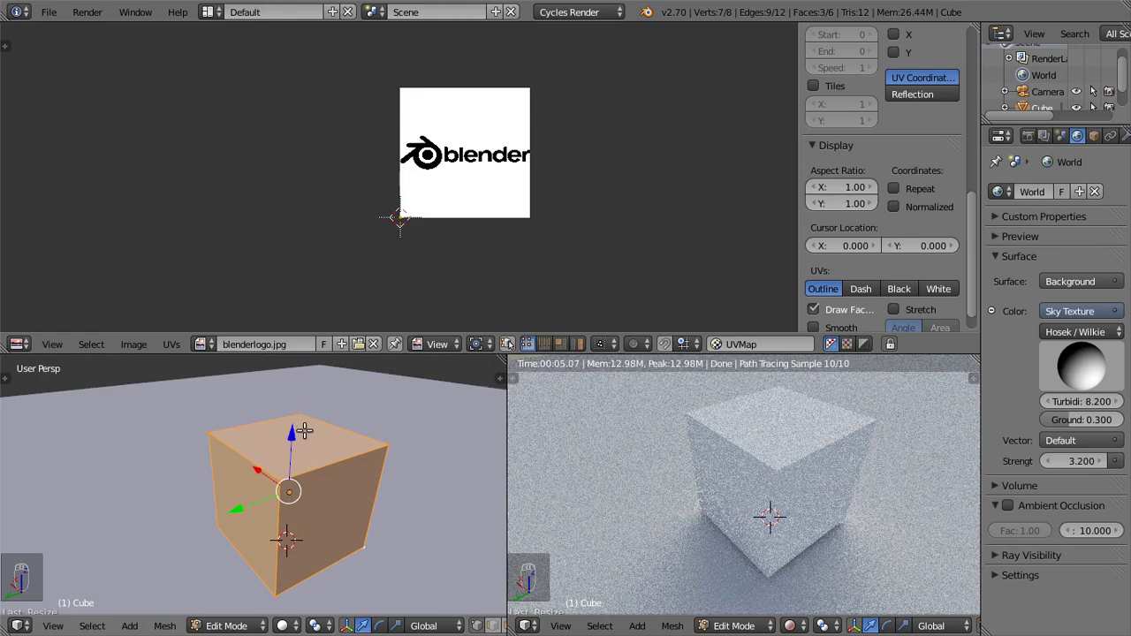
Step: Unwrap the cube's faces onto the logo image and zoom into the UV layout
key("u")
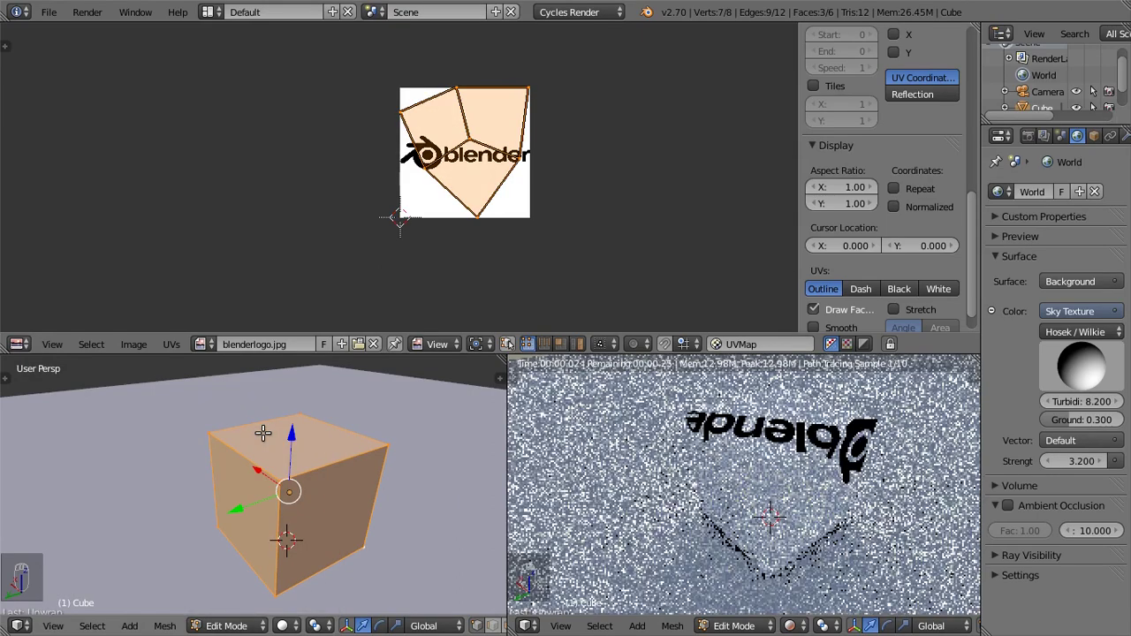
left_click_drag(481, 107, 469, 166)
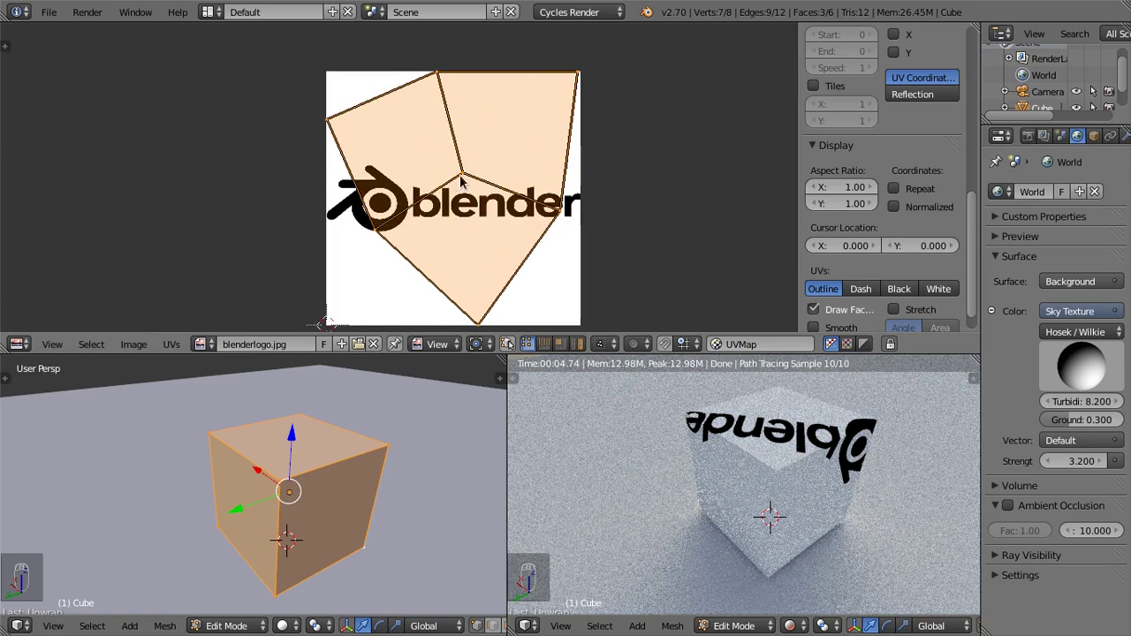
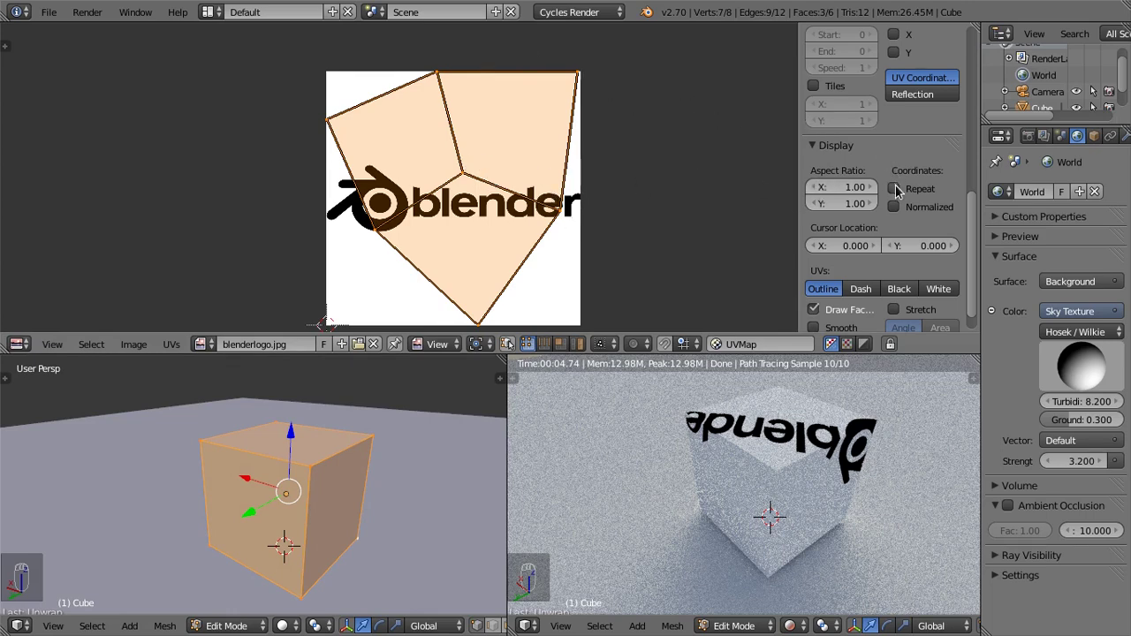
Step: Show the stretch overlay revealing angle distortion of the unwrapped faces over the logo
left_click_drag(943, 160, 917, 271)
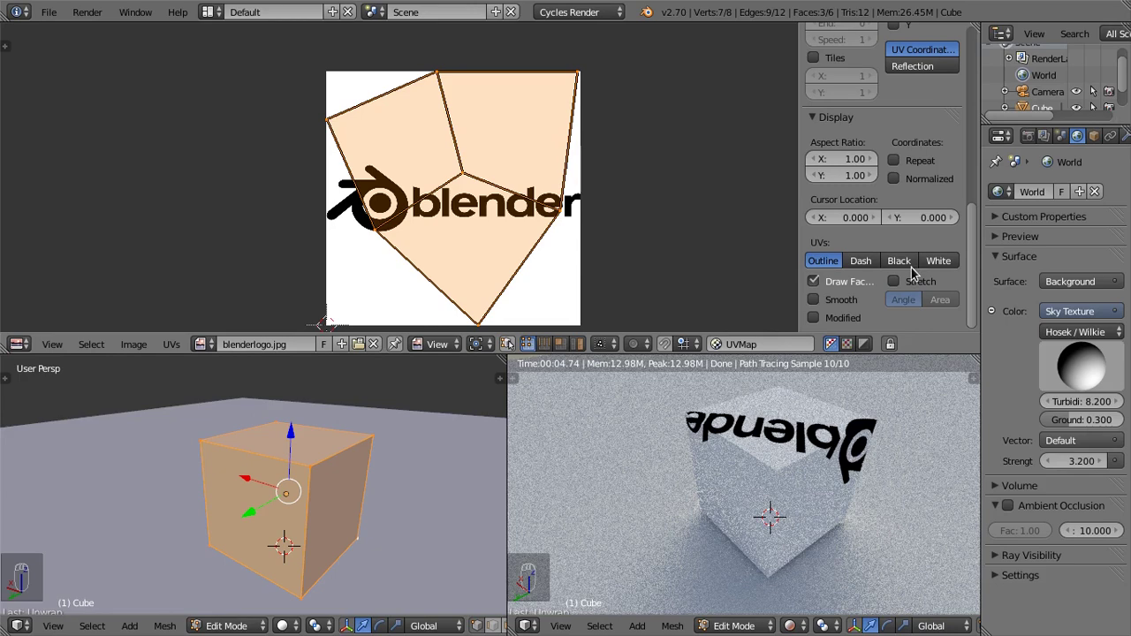
left_click_drag(900, 286, 569, 136)
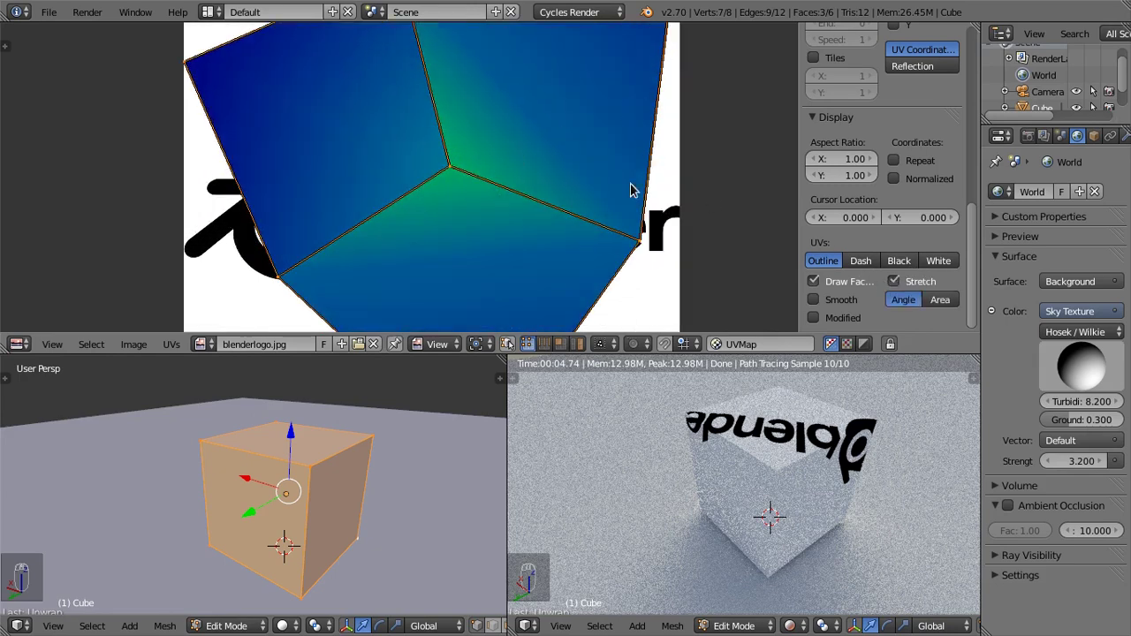
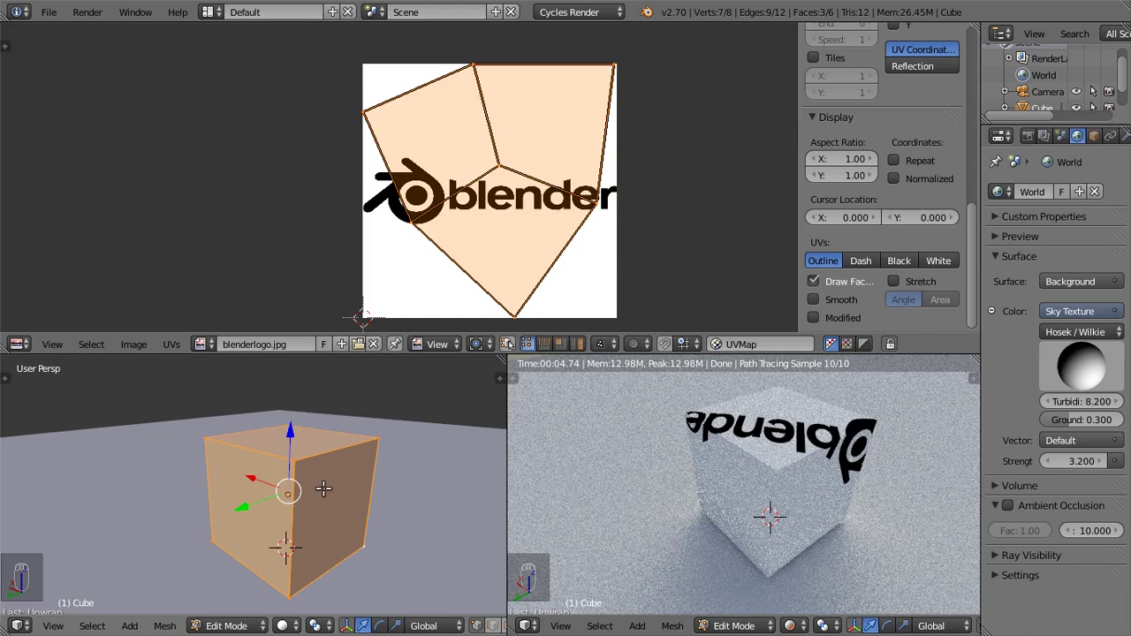
Step: Reset the cube's UVs so each face covers the whole logo image
key("u")
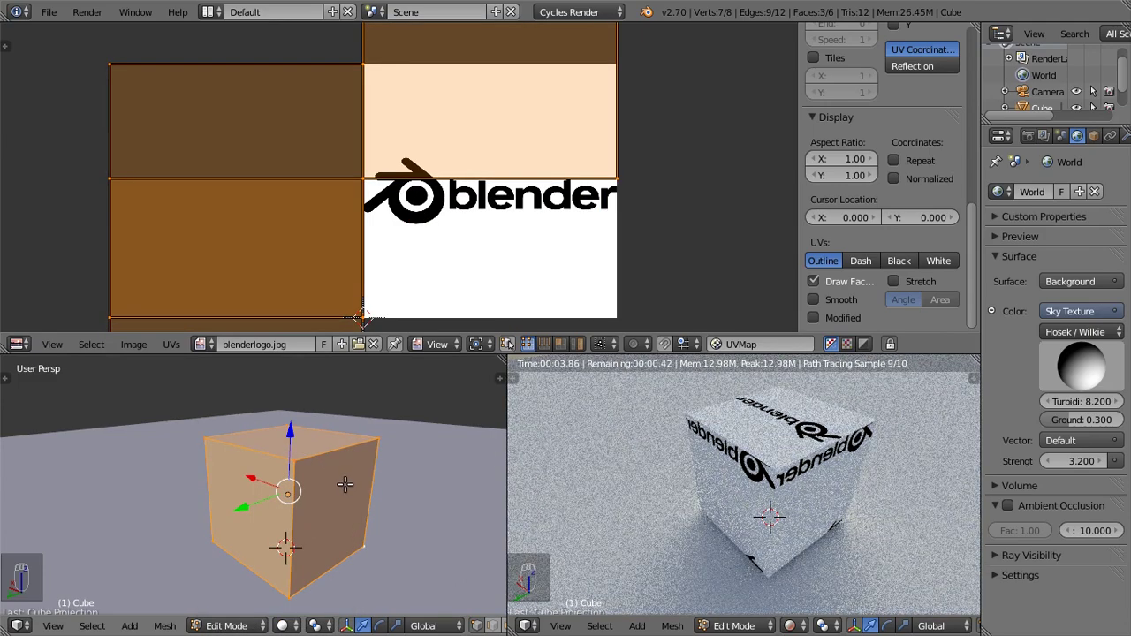
Step: Re-project the cube's UVs trying Unwrap, Sphere Projection and Cube Projection in turn
key("u")
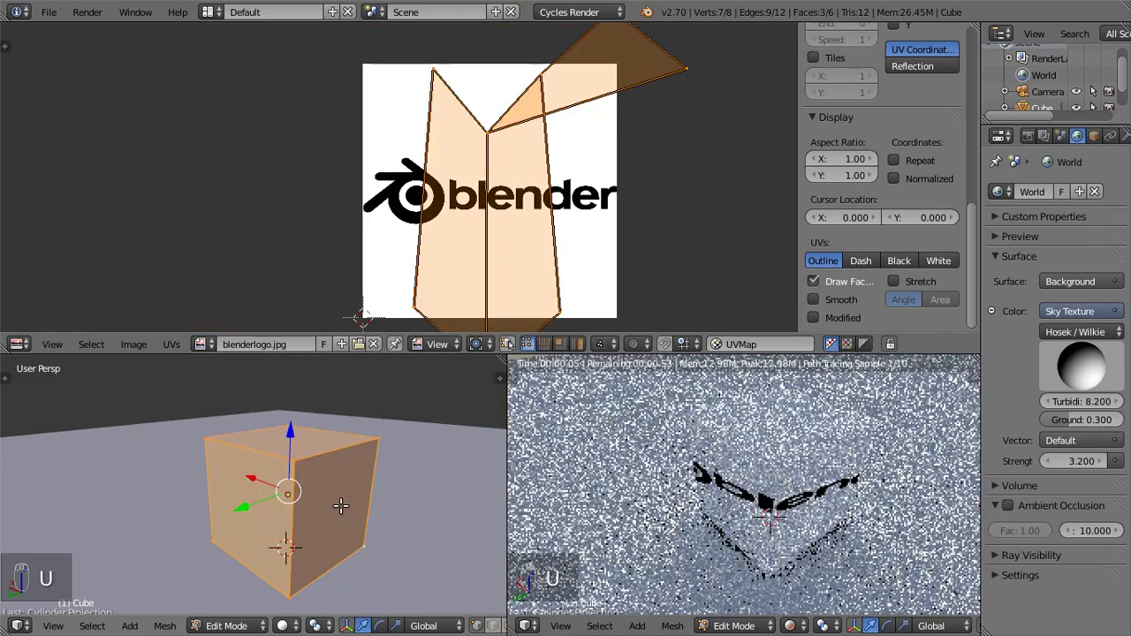
key("u")
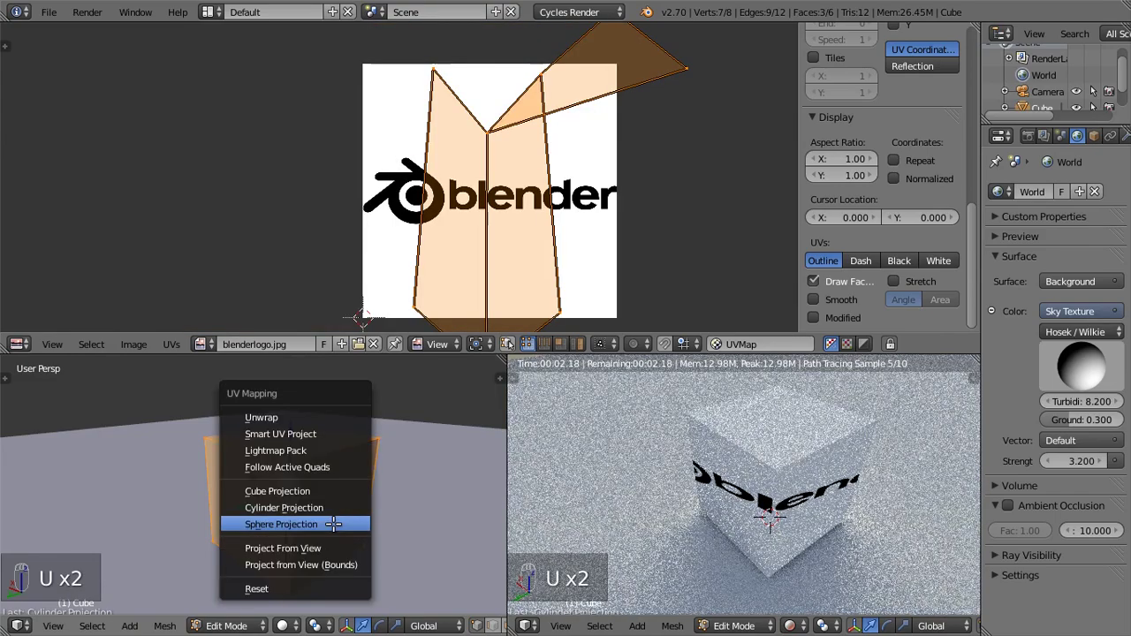
key("u")
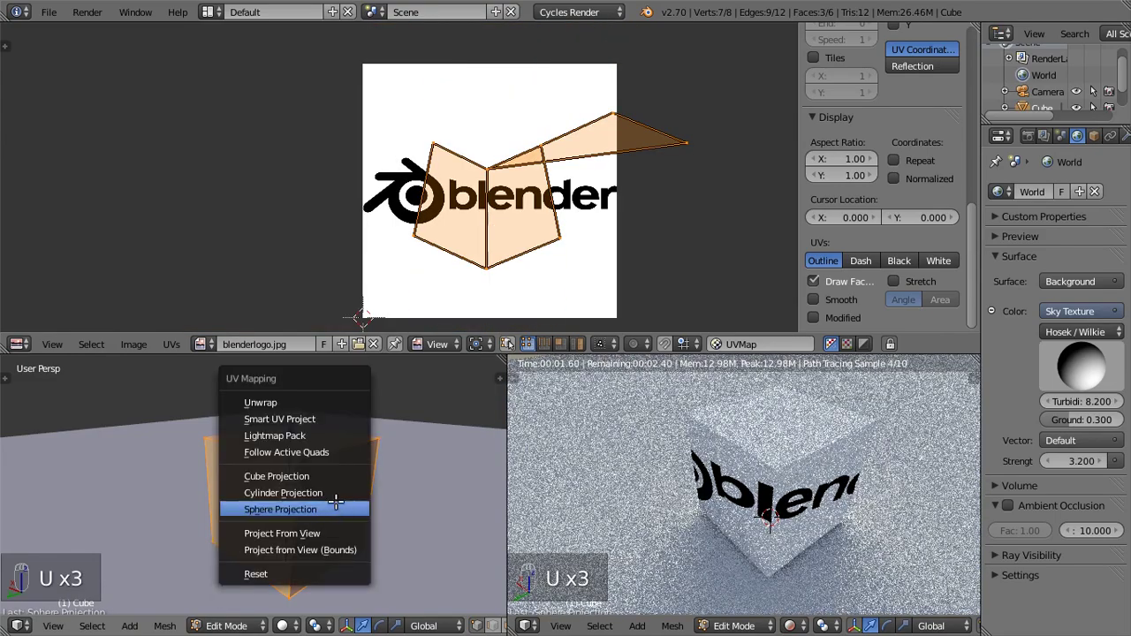
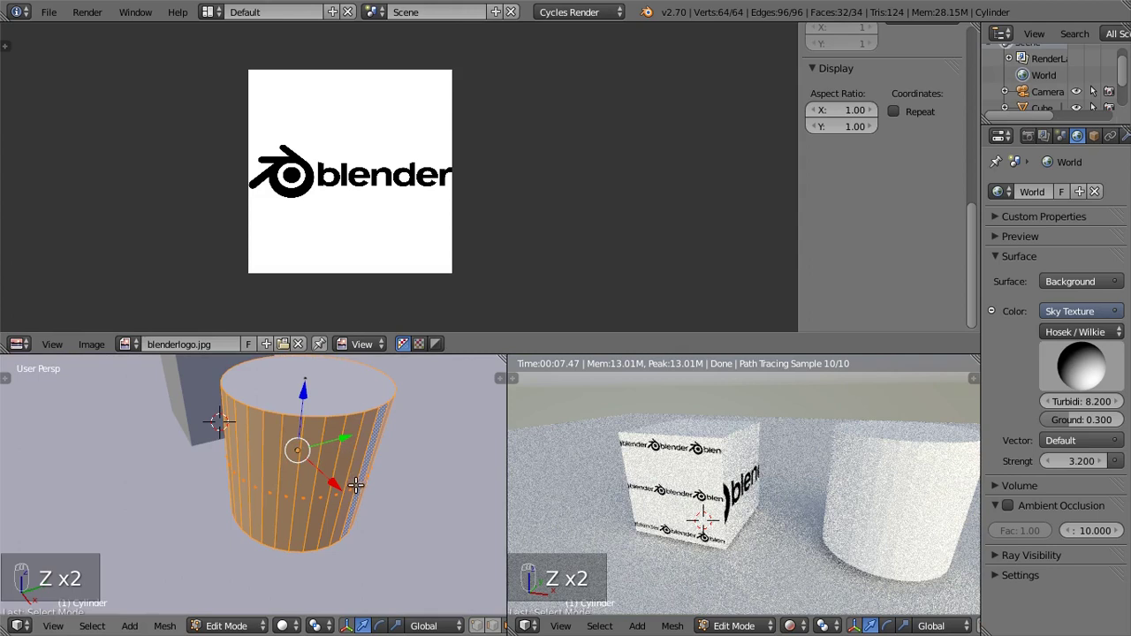
Step: UV-project the cylinder's faces into a circular wedge layout over the logo
key("u")
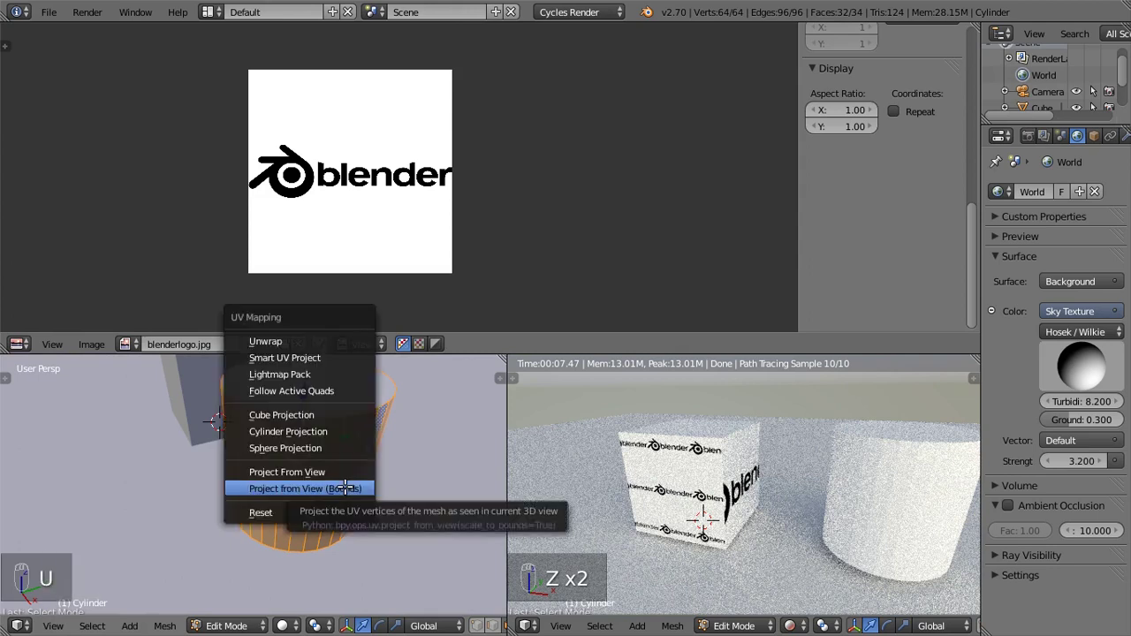
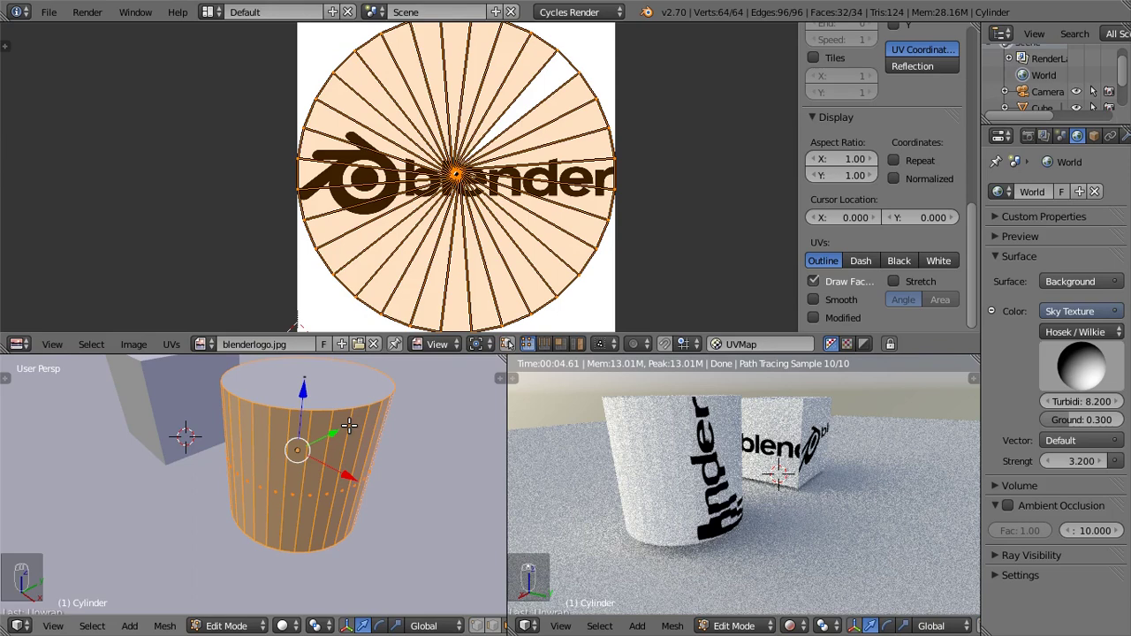
key("ctrl+Tab")
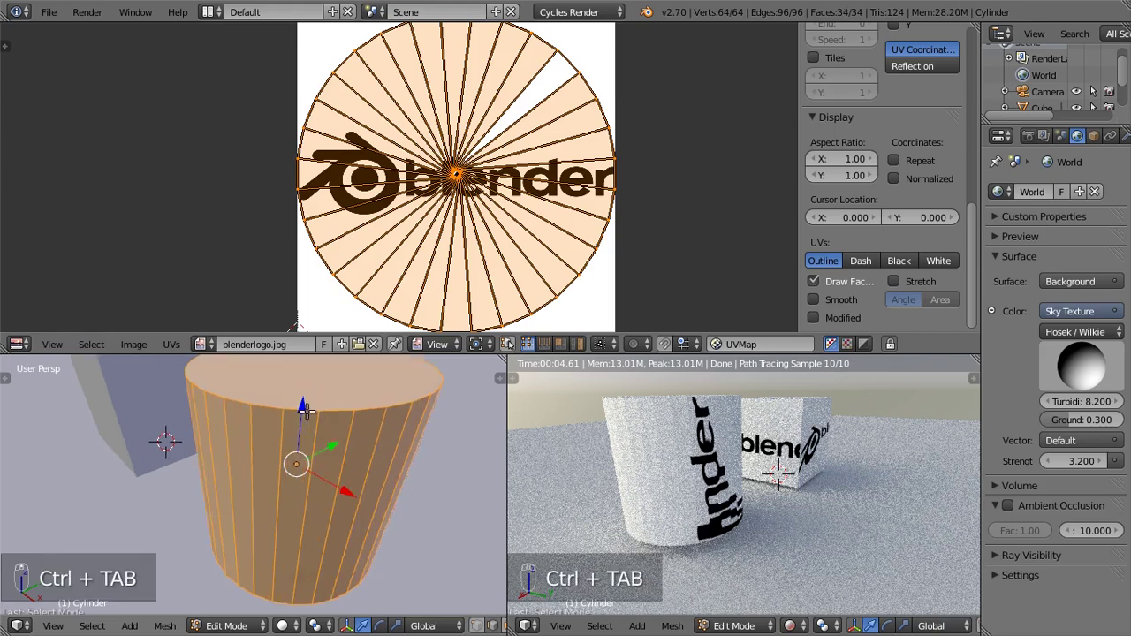
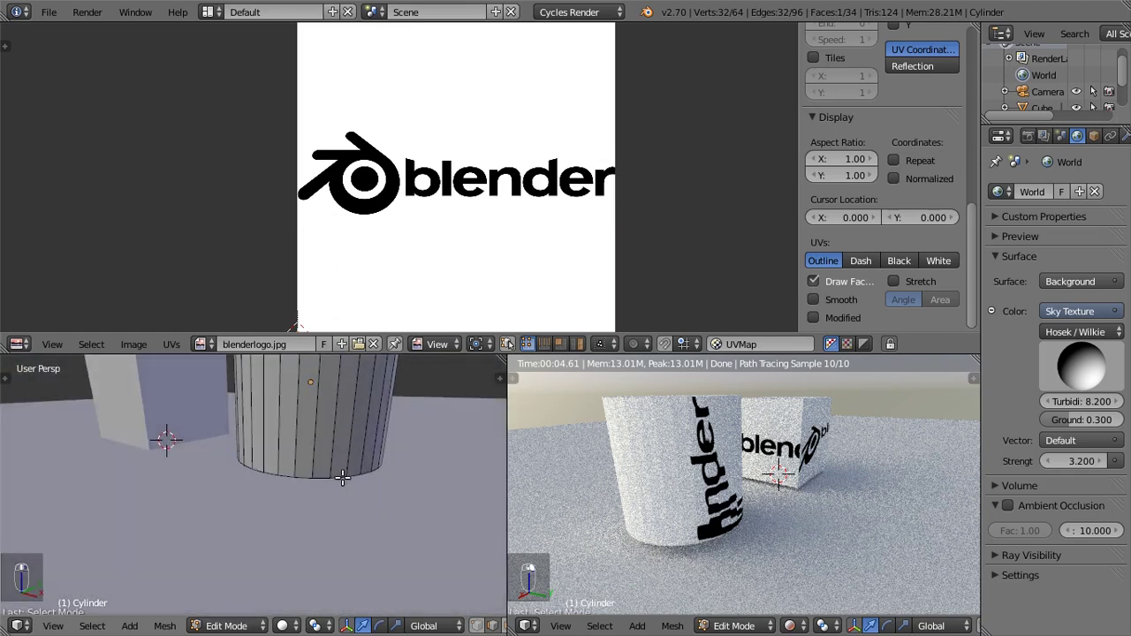
Step: Show the cylinder as wireframe to reach and select its bottom cap face
key("z")
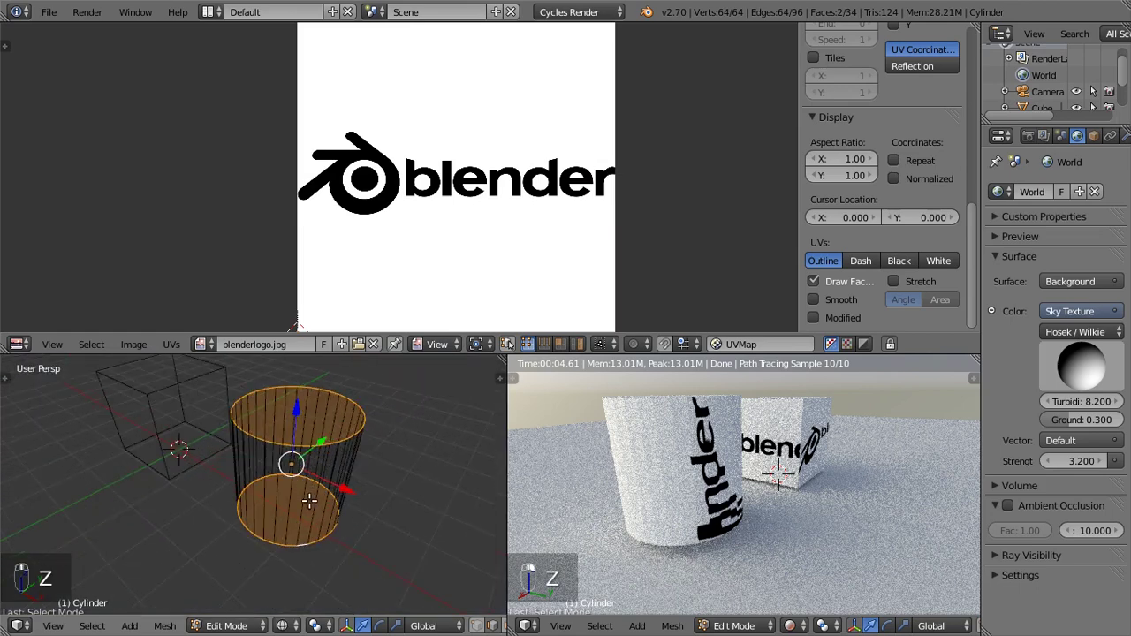
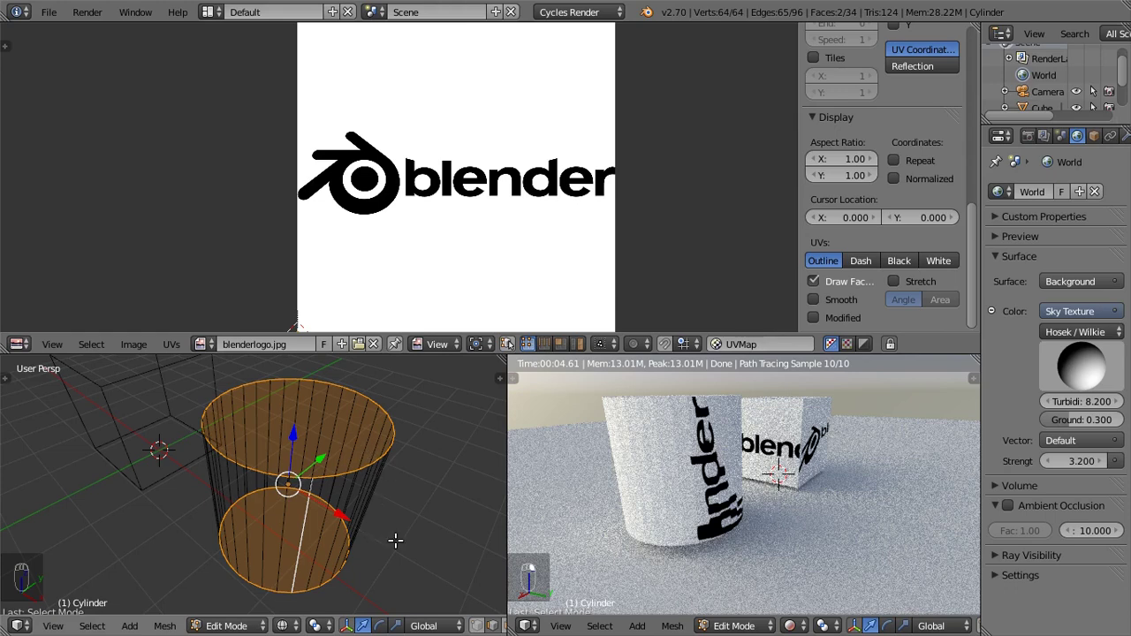
Step: Unwrap the cylinder along its seams so the caps form circles over the logo above the side strip
key("t")
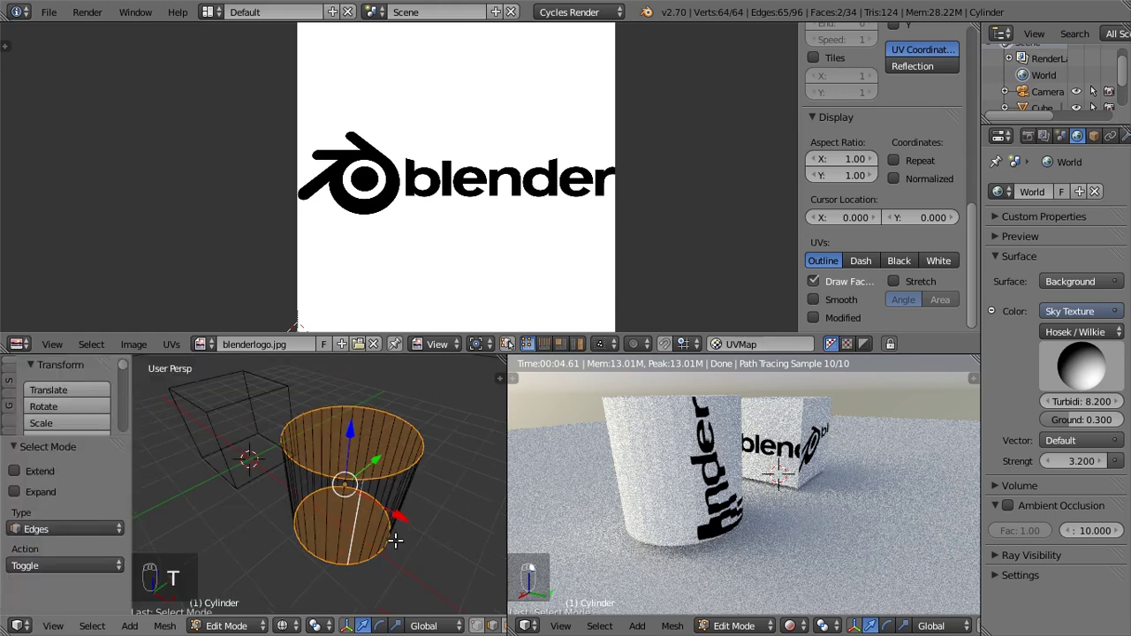
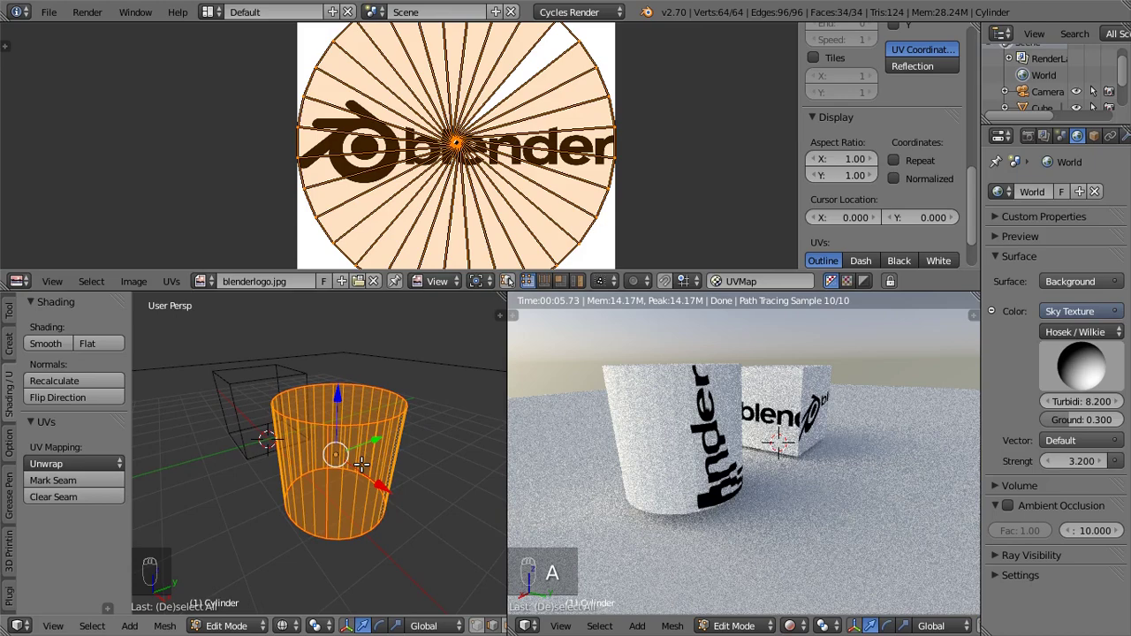
key("u")
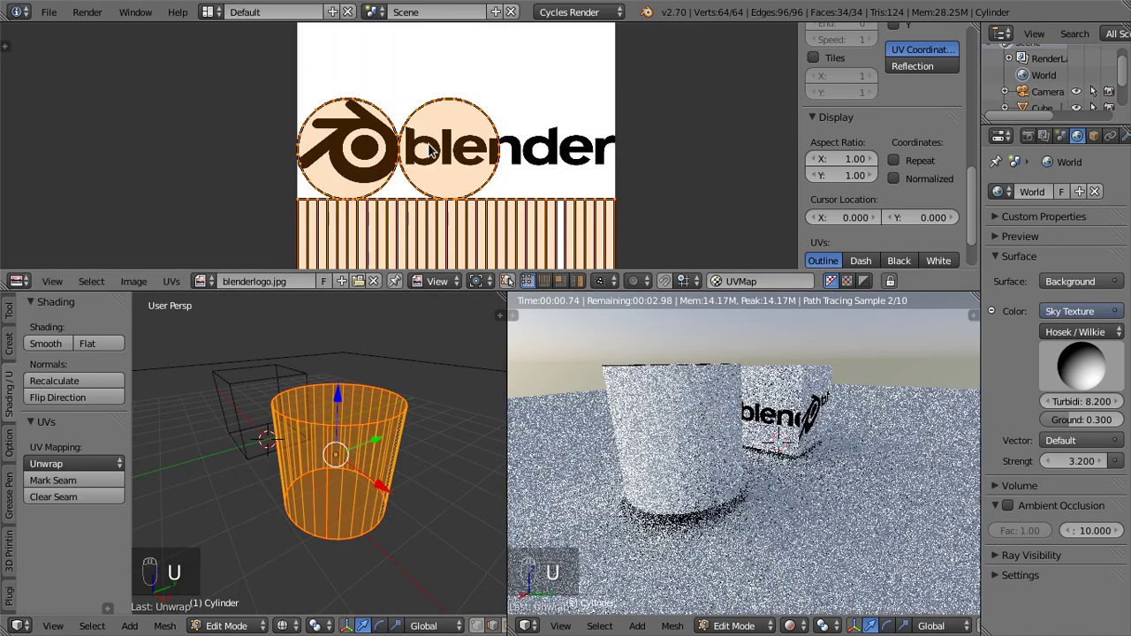
left_click_drag(422, 131, 622, 181)
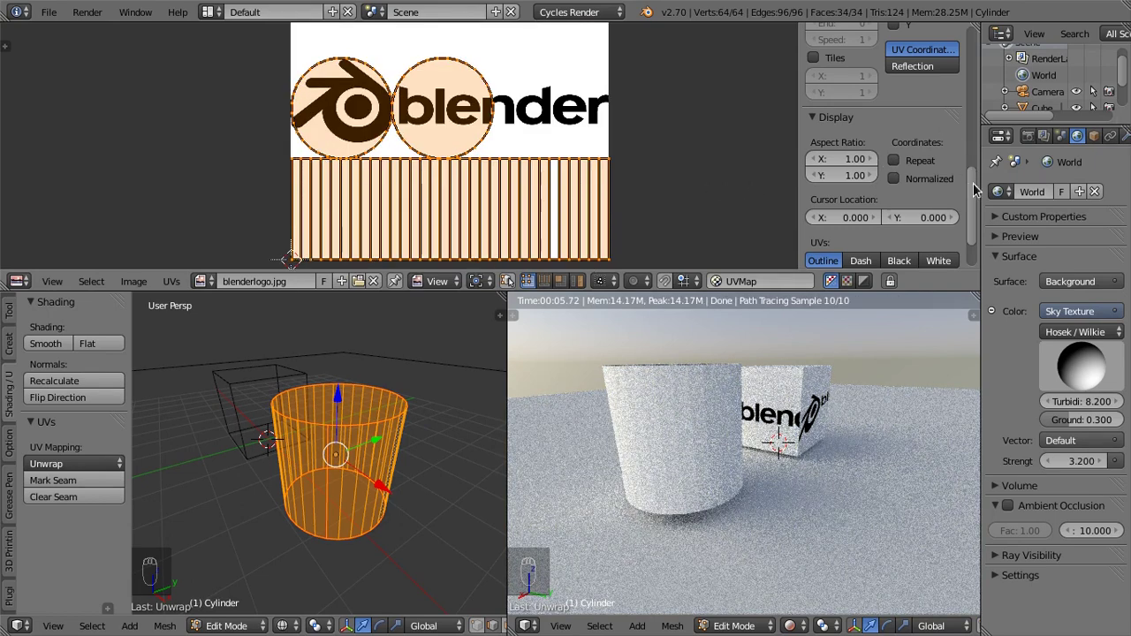
left_click(979, 202)
left_click_drag(898, 222, 321, 160)
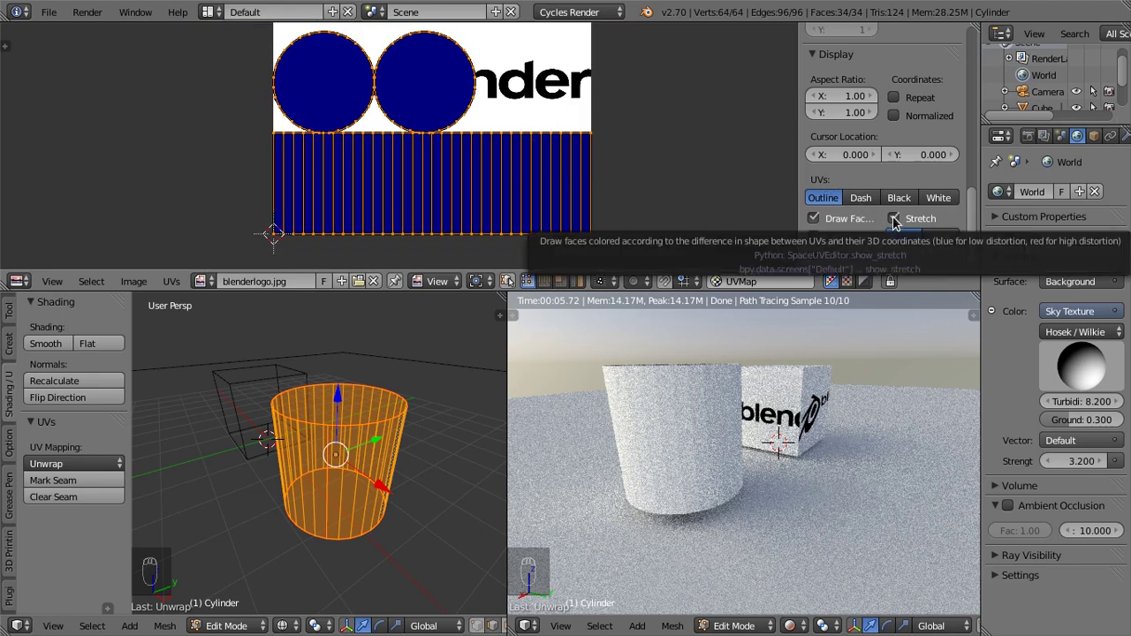
left_click_drag(899, 221, 369, 181)
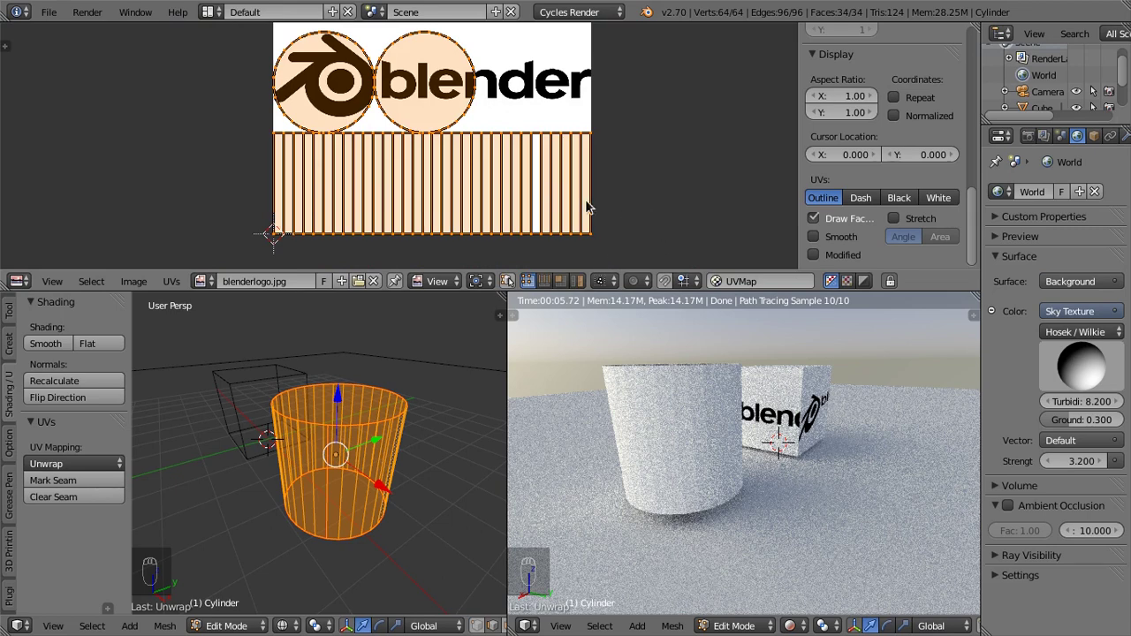
Step: Move the side UV strip over the blender wordmark, constrained vertically, leaving the caps below
key("g")
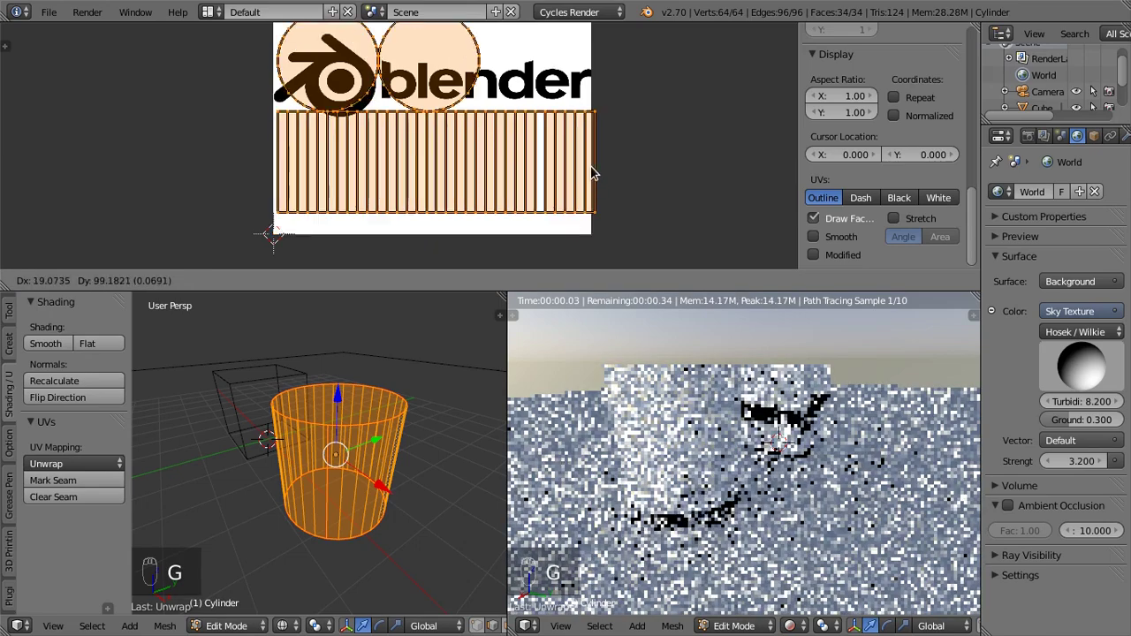
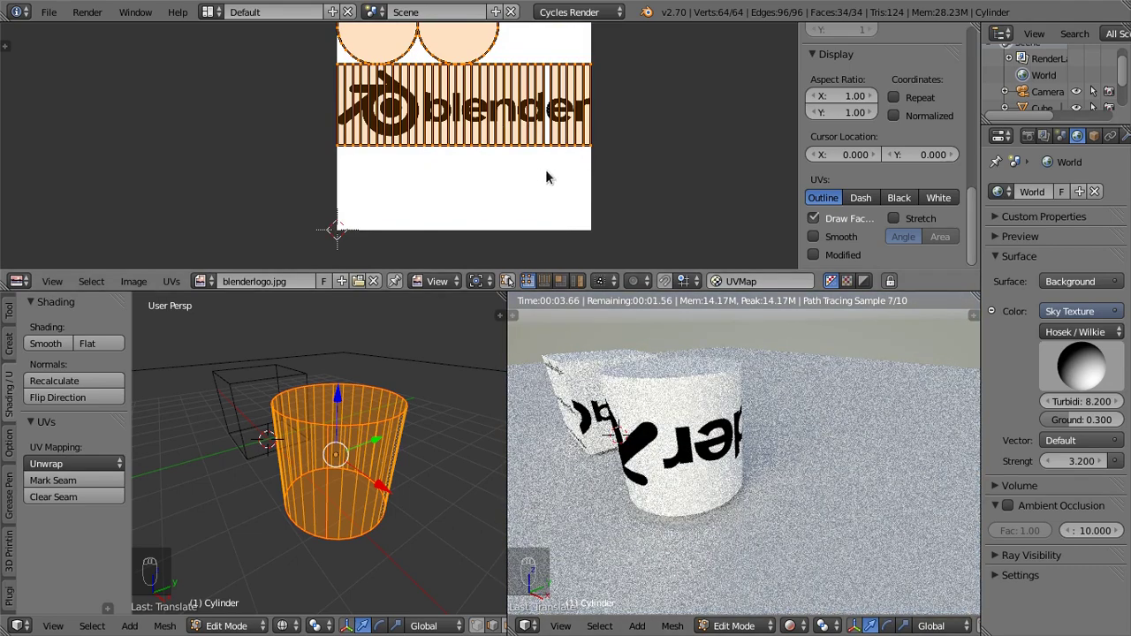
key("r")
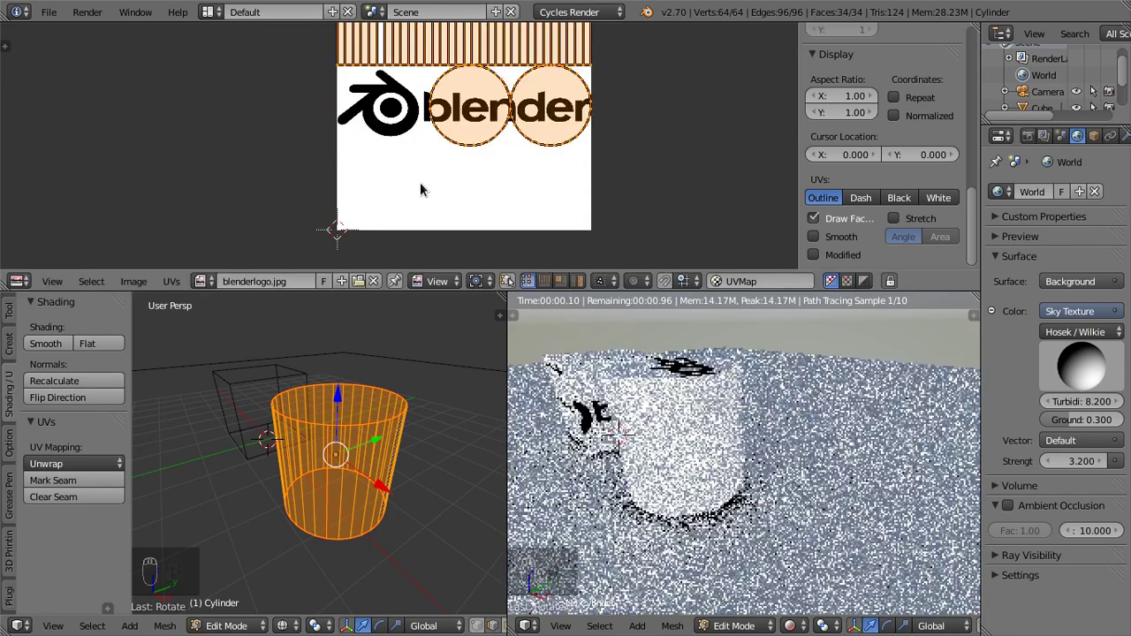
key("g")
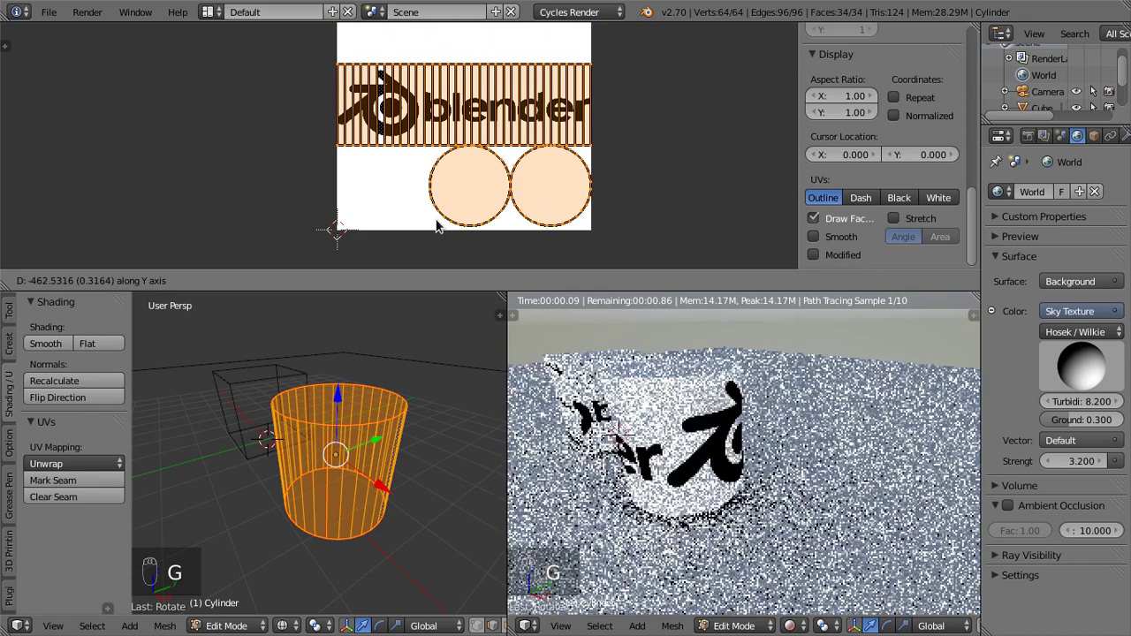
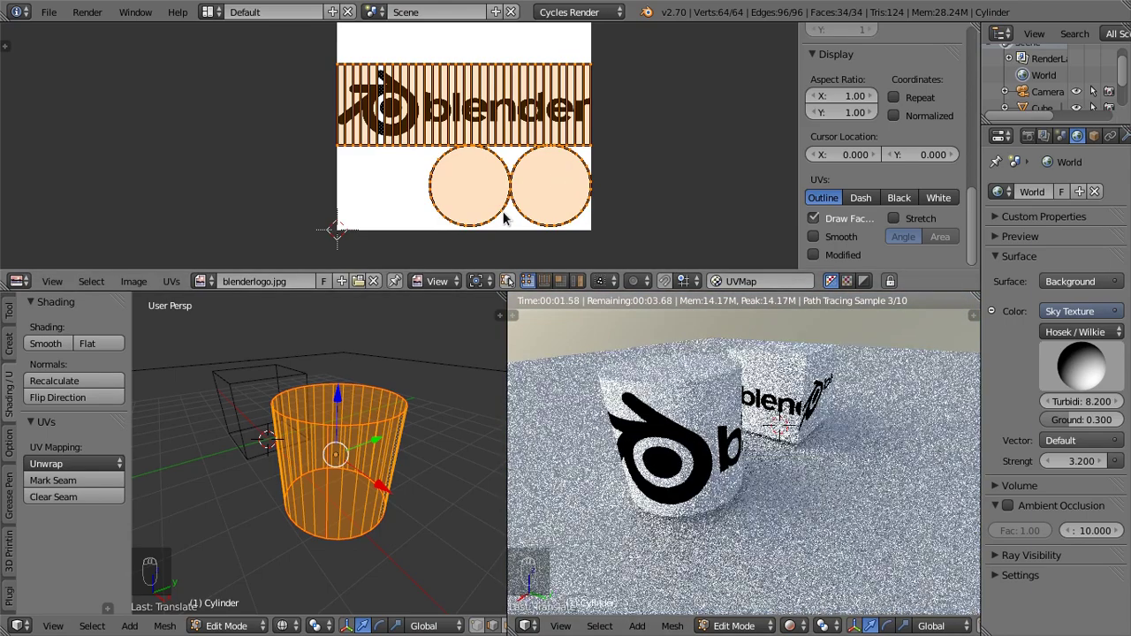
Step: Select one cap UV island and move it to cover the Blender emblem
left_click(507, 214)
key("ctrl+l")
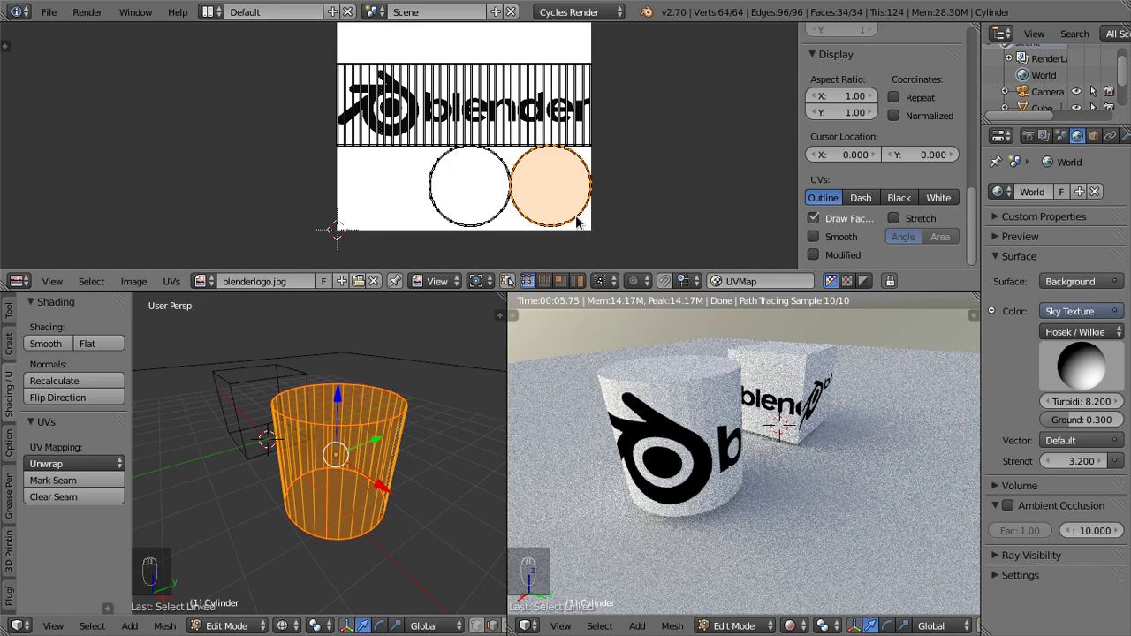
key("g")
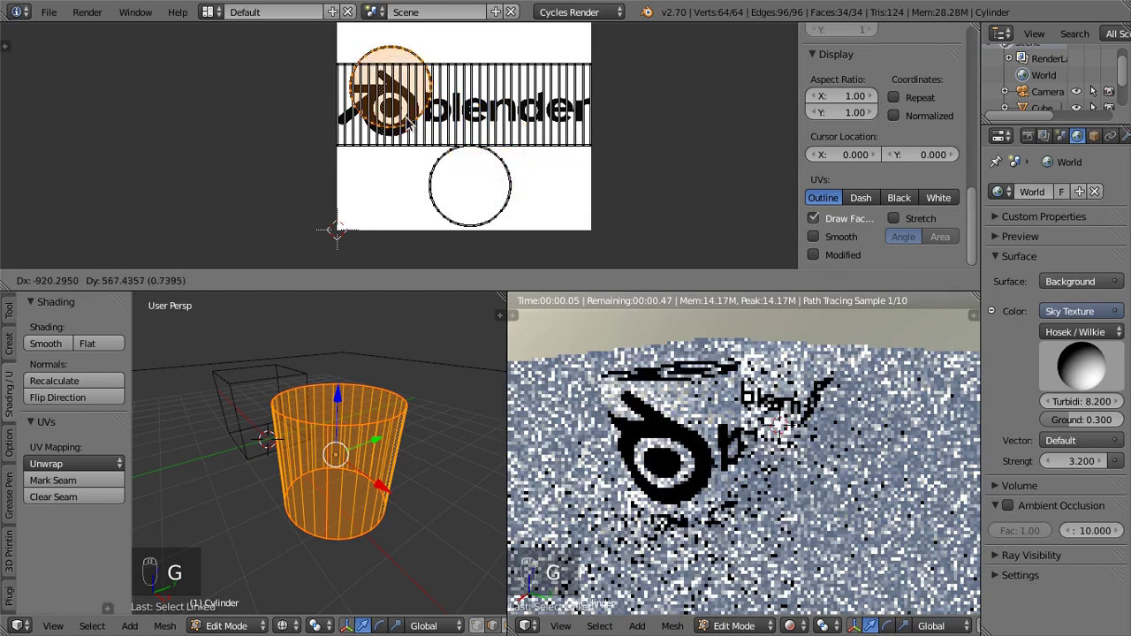
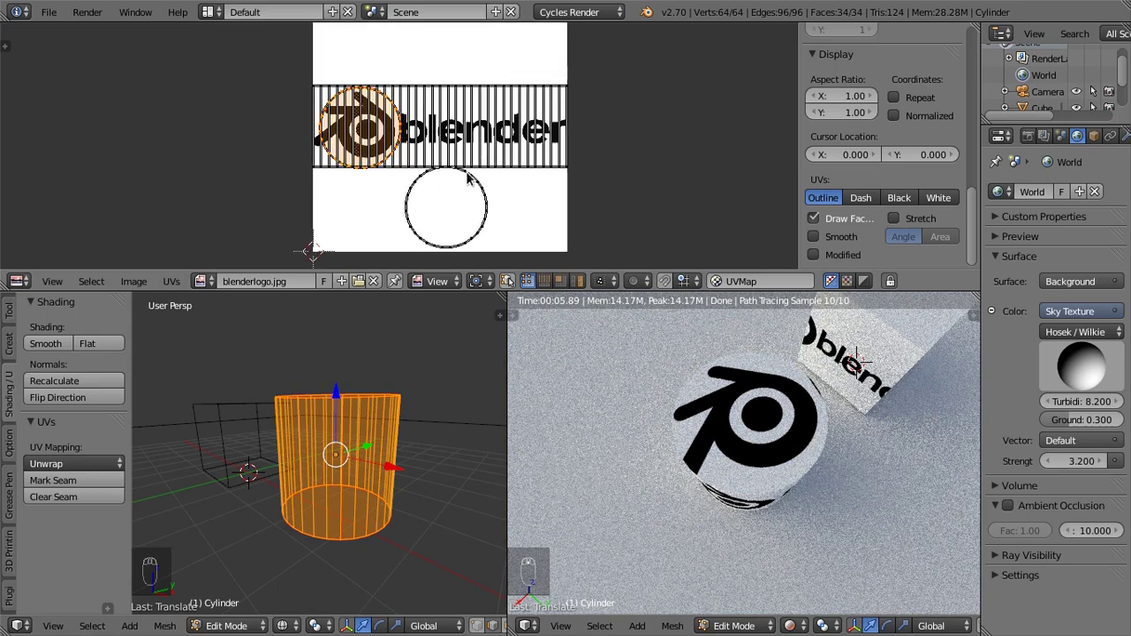
key("g")
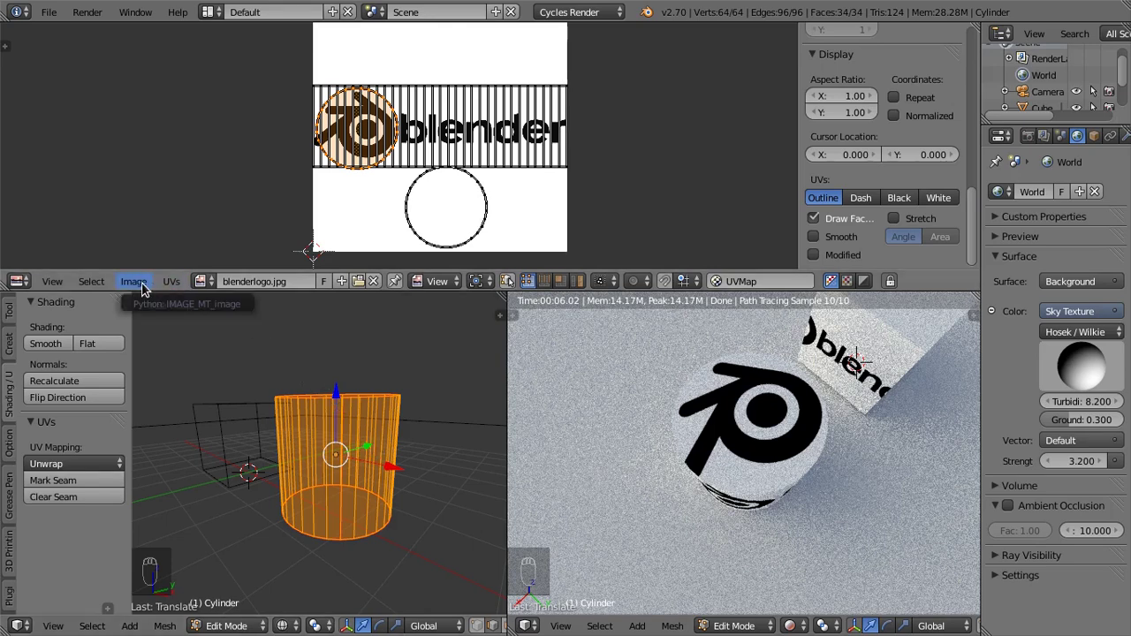
Step: Choose Open Image from the UV editor's Image menu to load gooseberry.png
left_click_drag(147, 287, 189, 124)
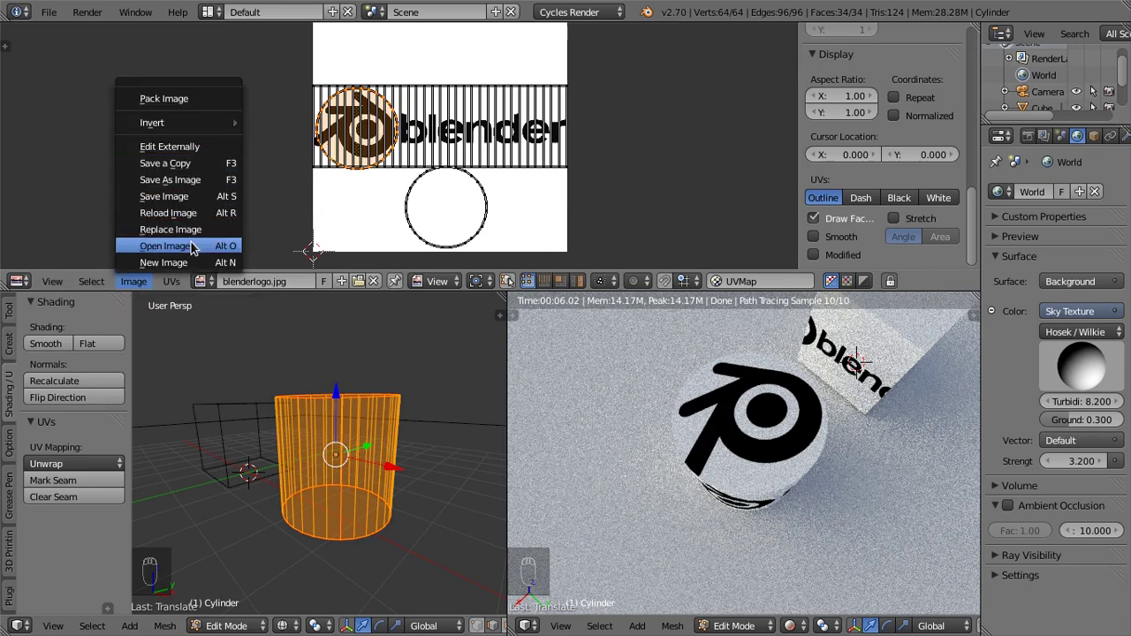
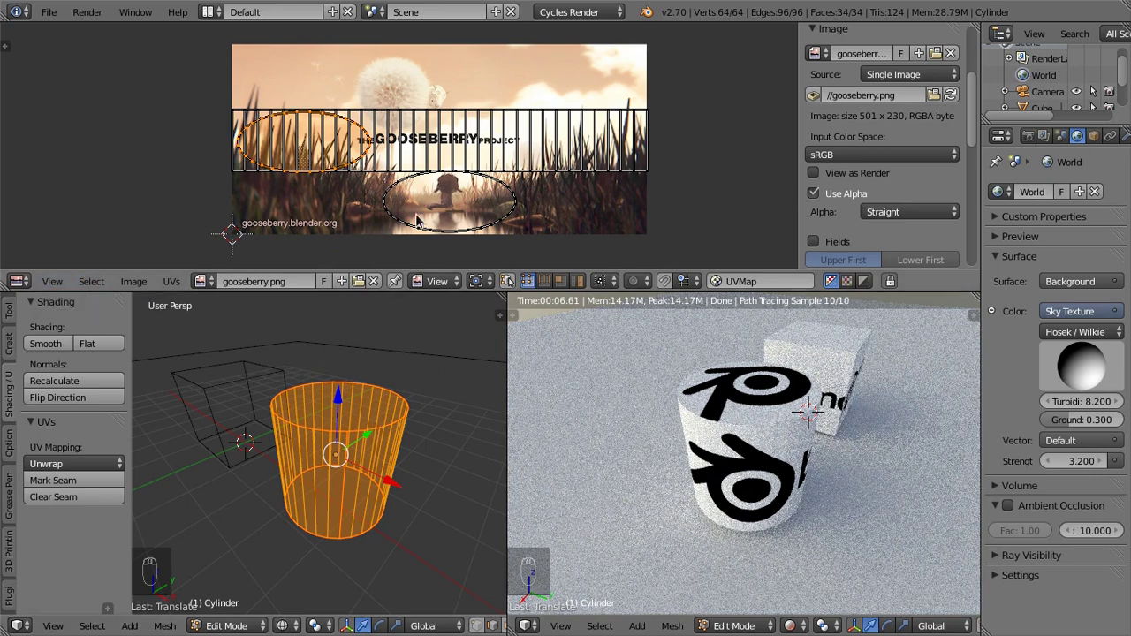
Step: Set the material's Image Texture node to gooseberry.png in the Node Editor and return to the UV editor
left_click_drag(54, 194, 25, 281)
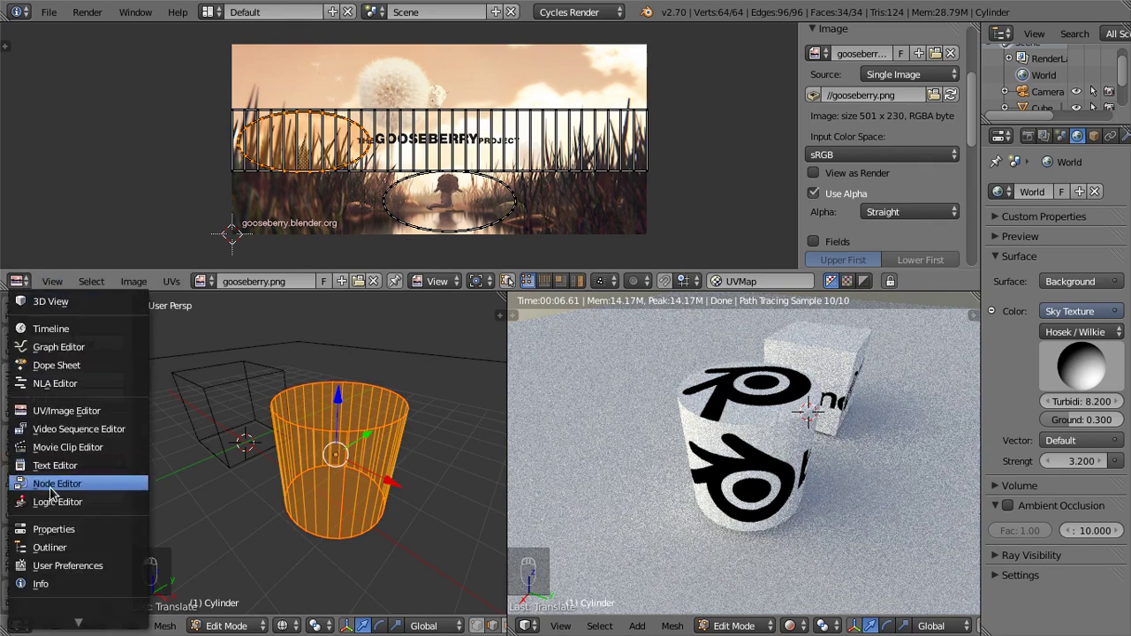
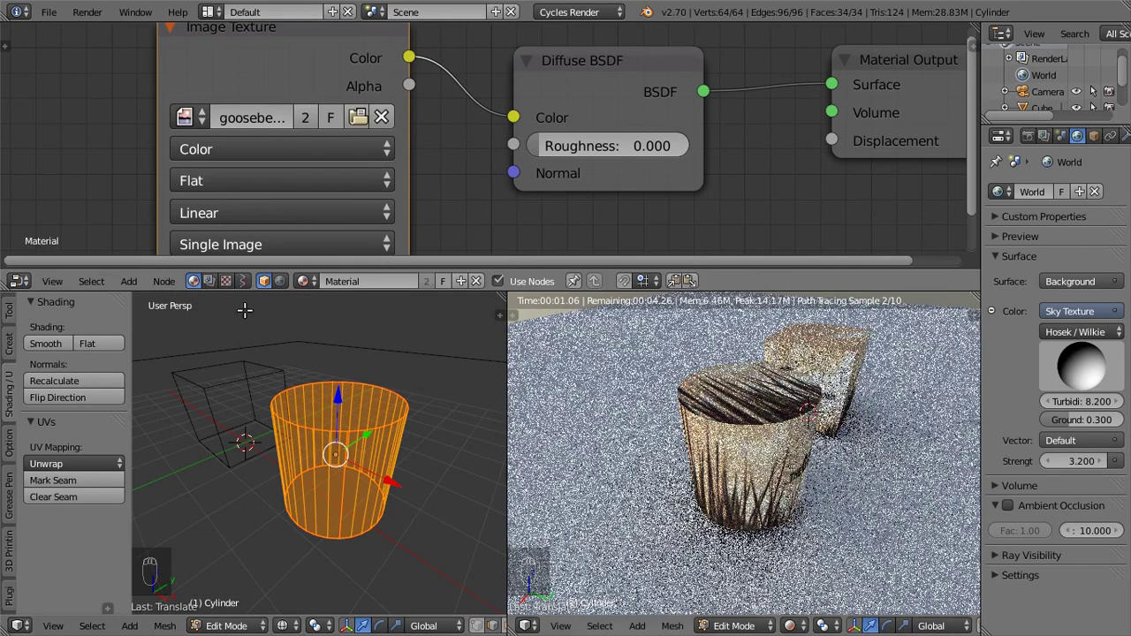
left_click_drag(70, 436, 65, 484)
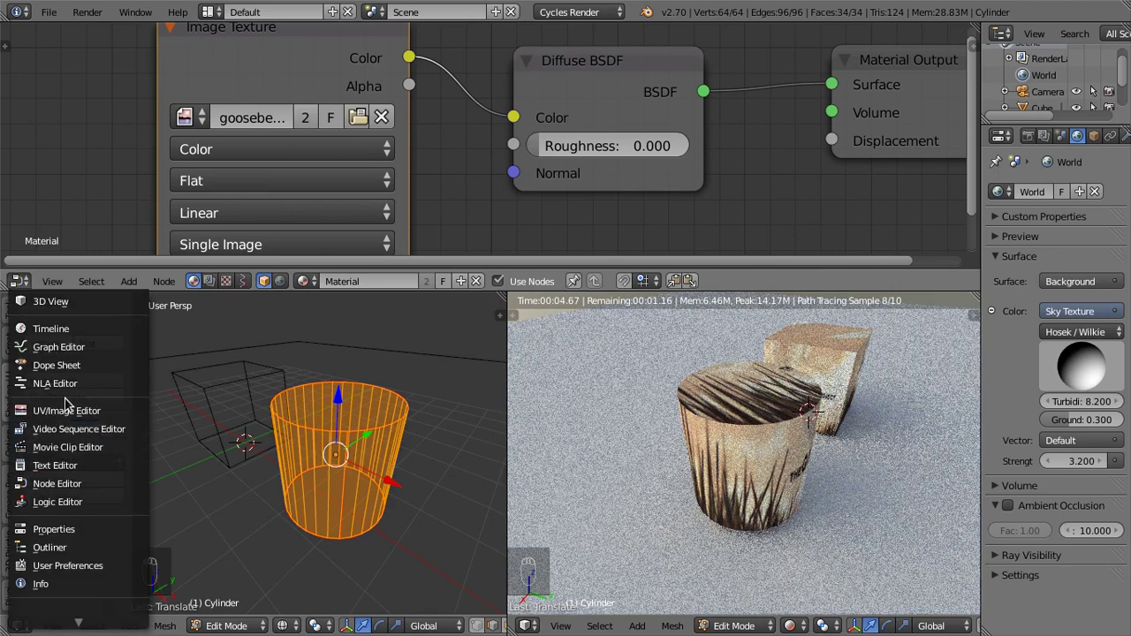
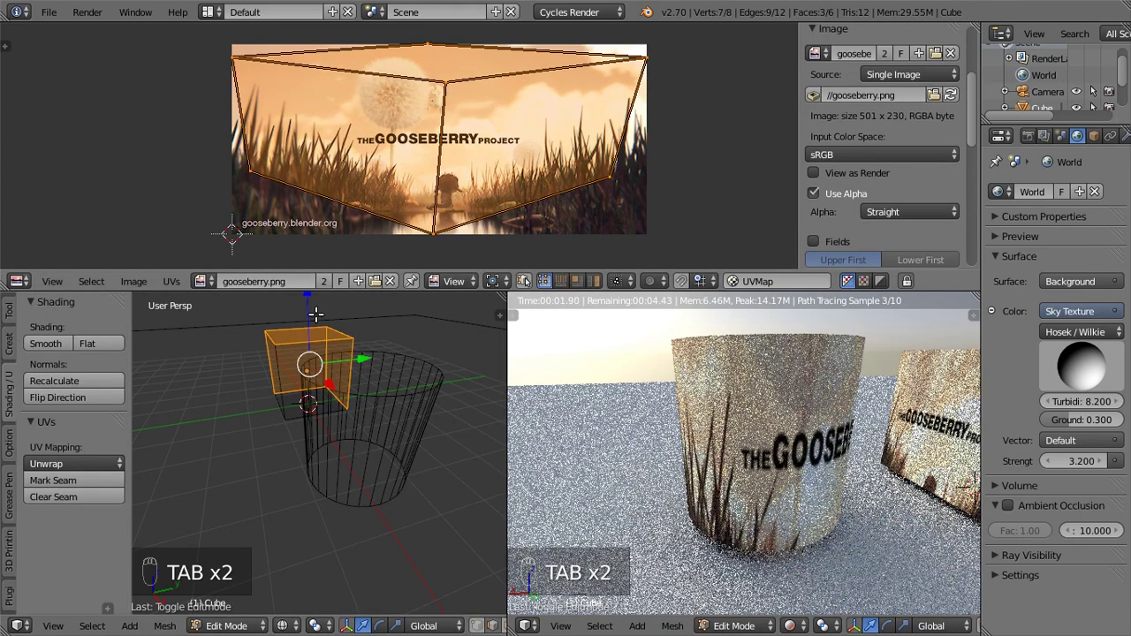
Step: Toggle selection of all the cube's vertices and leave Edit Mode
key("a")
key("a")
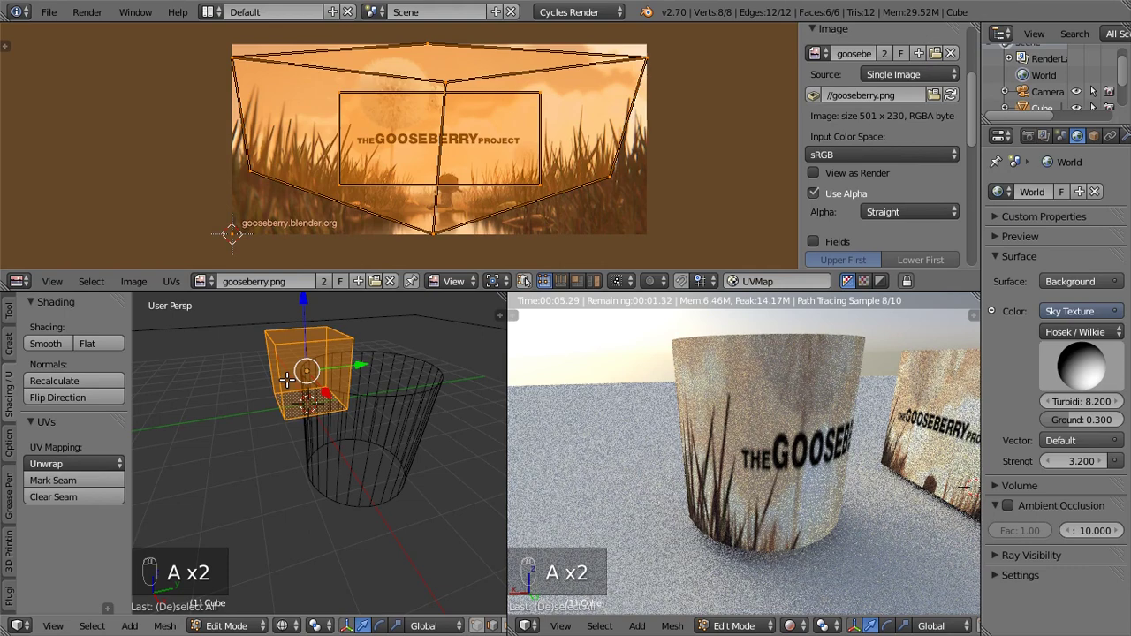
key("a")
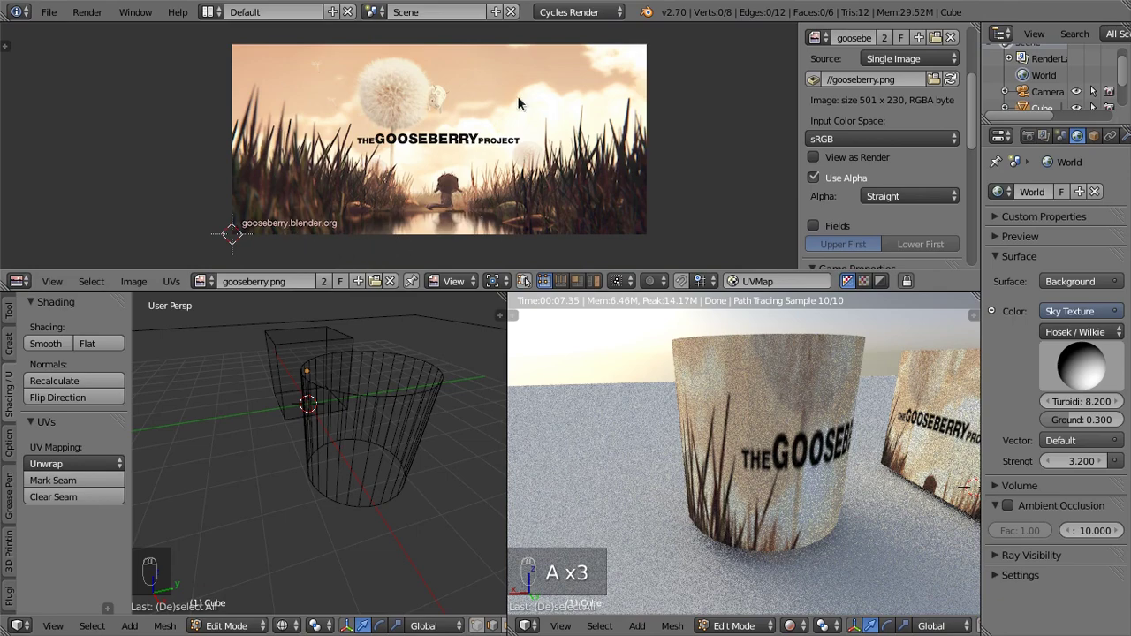
Step: Make the cylinder active and show its mesh data with the single UVMap listed
key("Tab")
left_click_drag(400, 406, 321, 411)
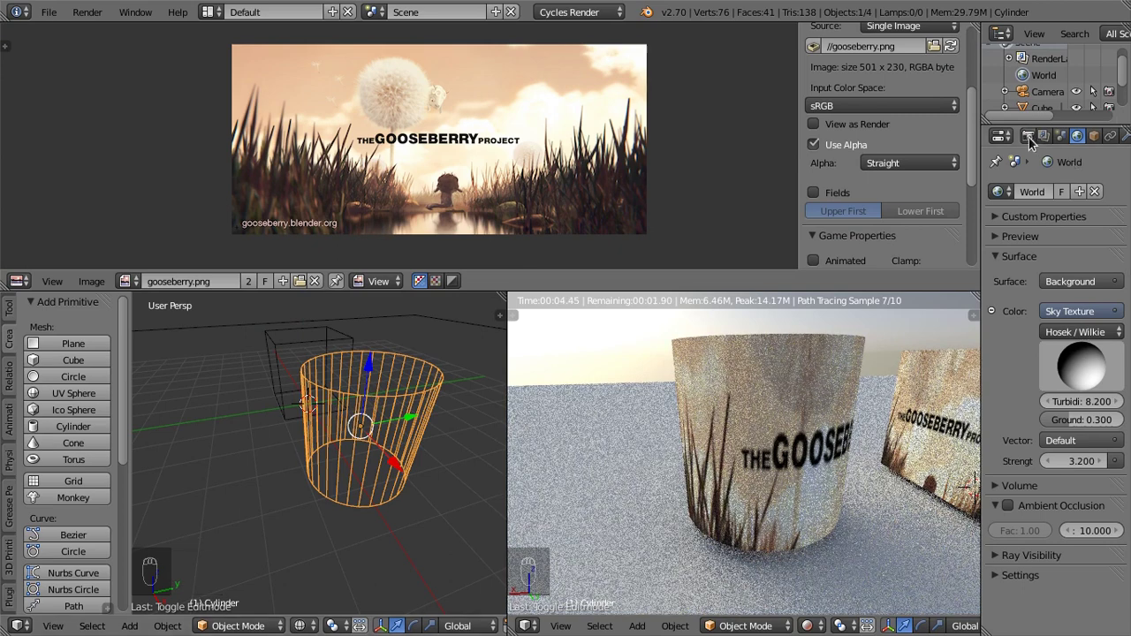
left_click_drag(1034, 142, 1067, 144)
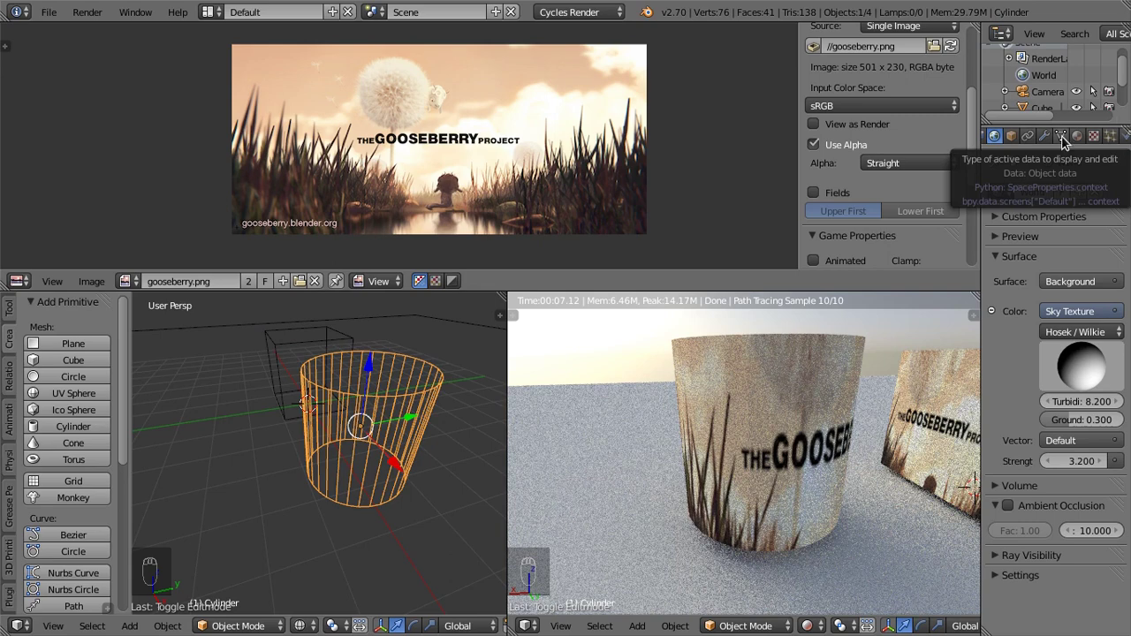
left_click_drag(1068, 141, 1001, 432)
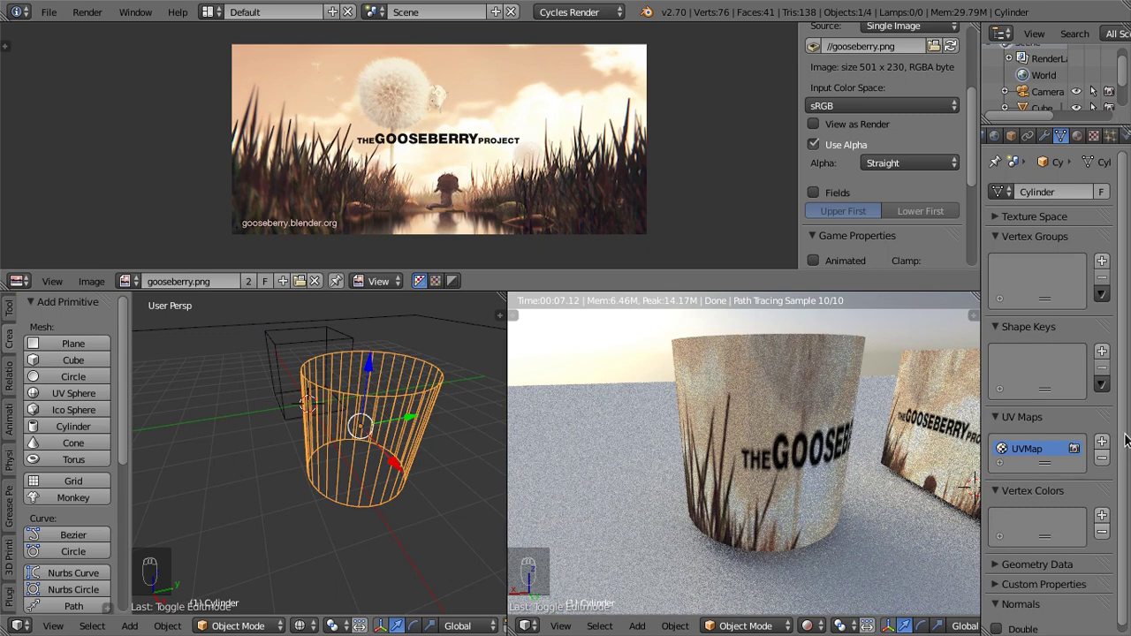
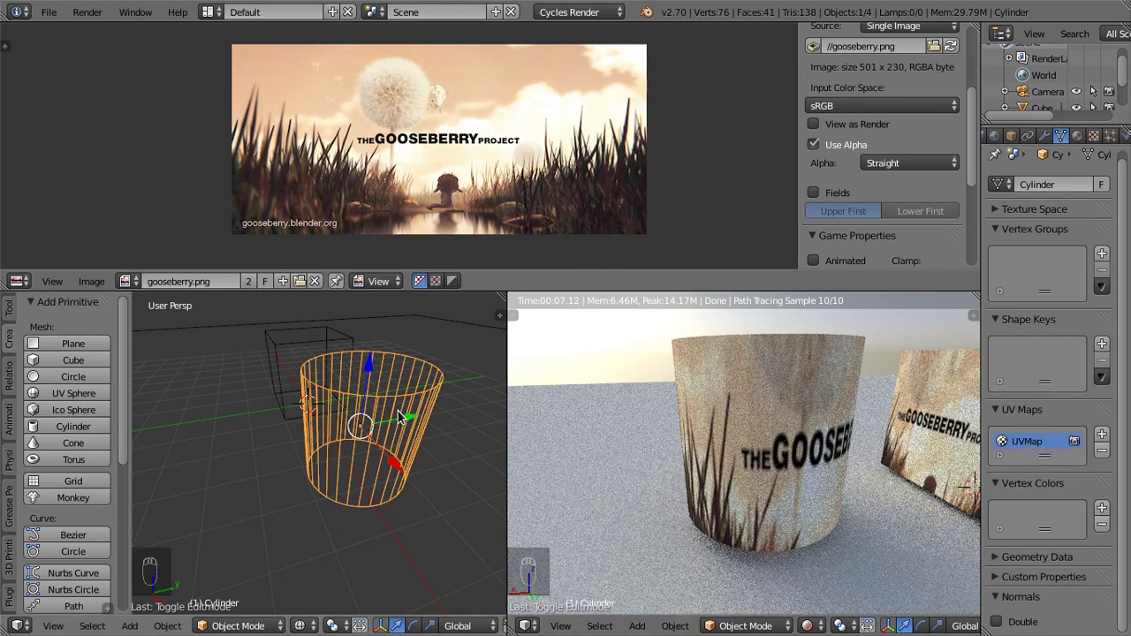
Step: Enter Edit Mode on the cylinder to show its UV layout over the Gooseberry image
key("Tab")
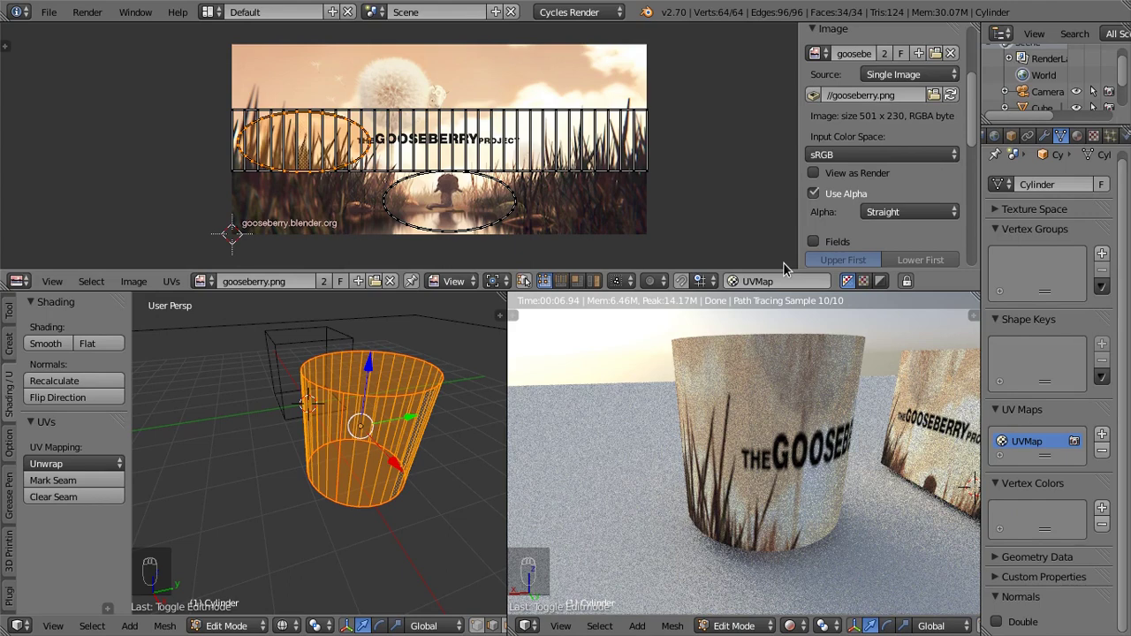
left_click(789, 267)
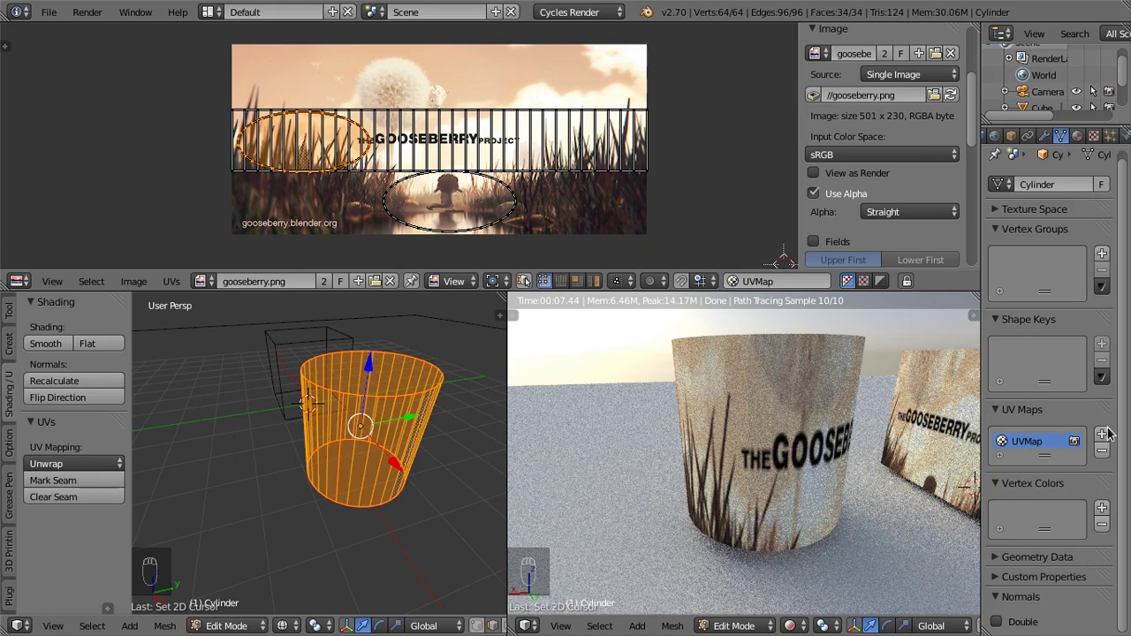
Step: Add a second UV map, UVMap.001, to the cylinder below UVMap
left_click_drag(1107, 437, 1053, 470)
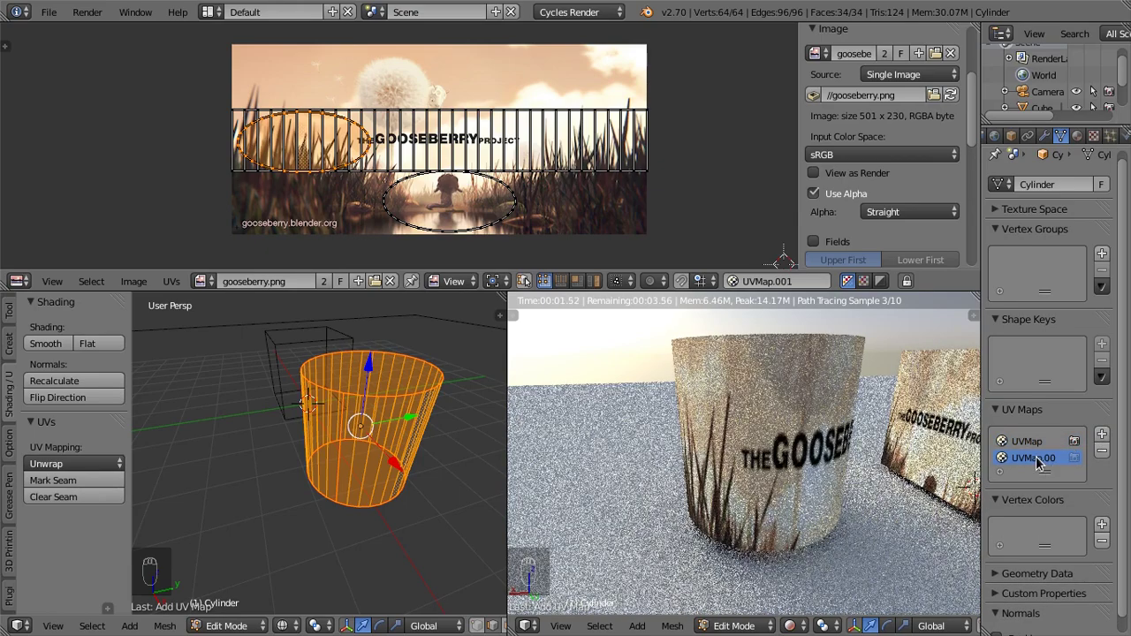
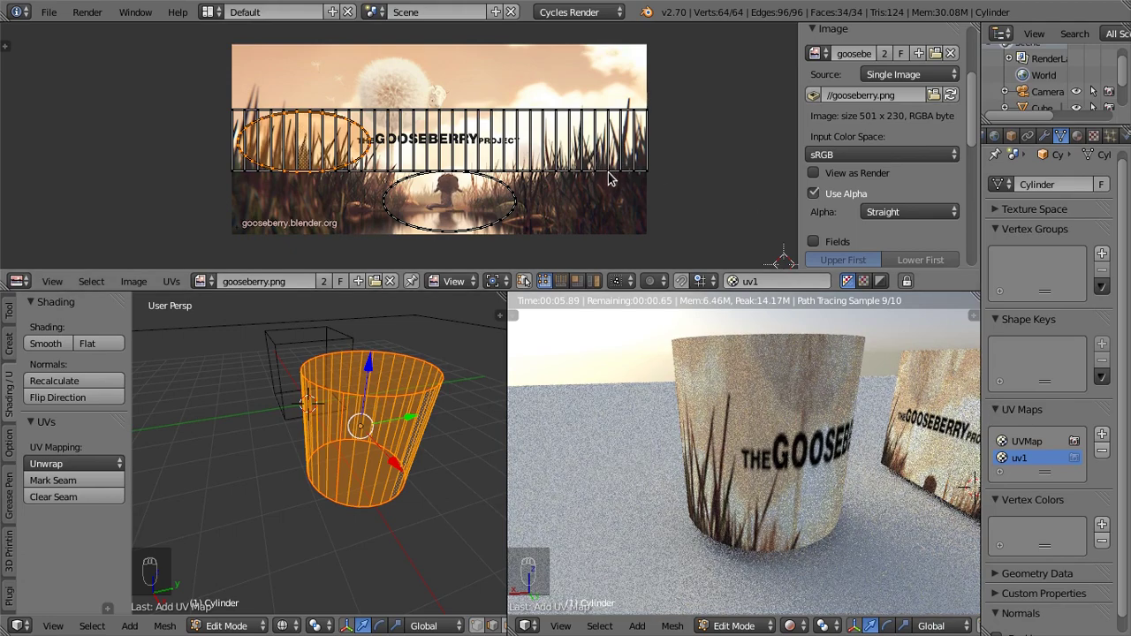
Step: Select all uv1 UVs and scale them down over the GOOSEBERRY wordmark
left_click_drag(613, 175, 614, 175)
key("ctrl+l")
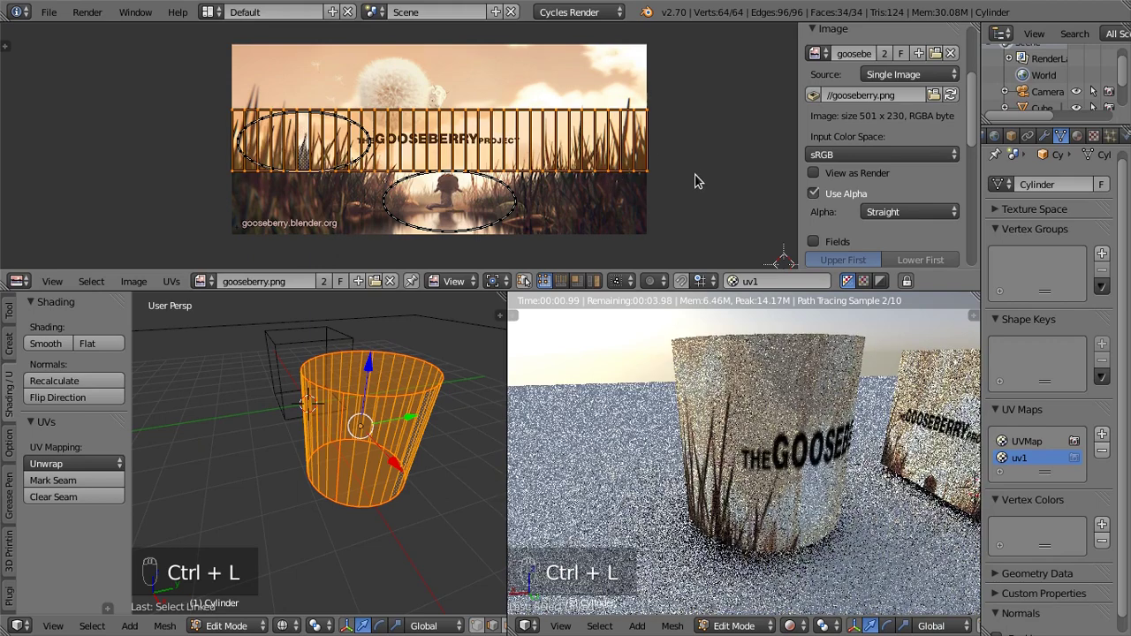
key("s")
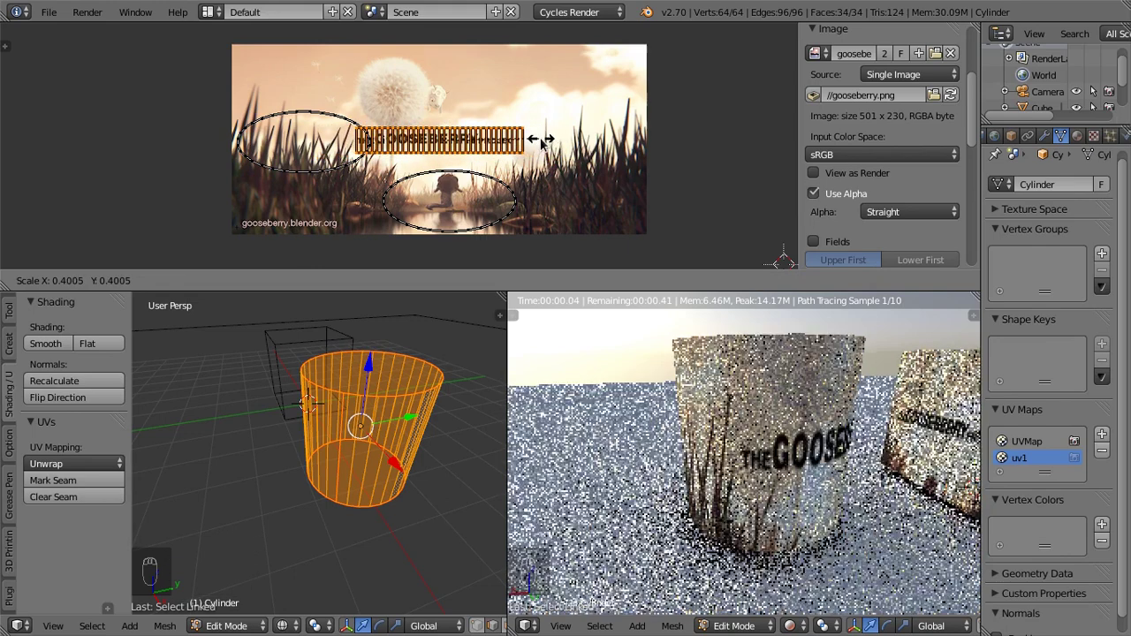
left_click_drag(464, 141, 455, 132)
key("g")
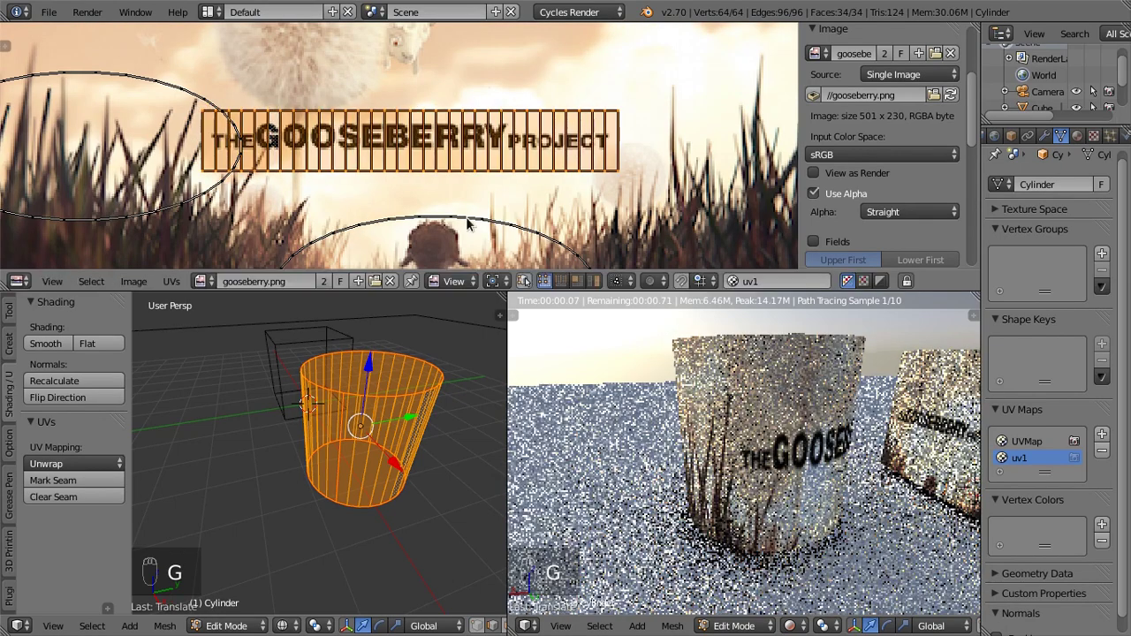